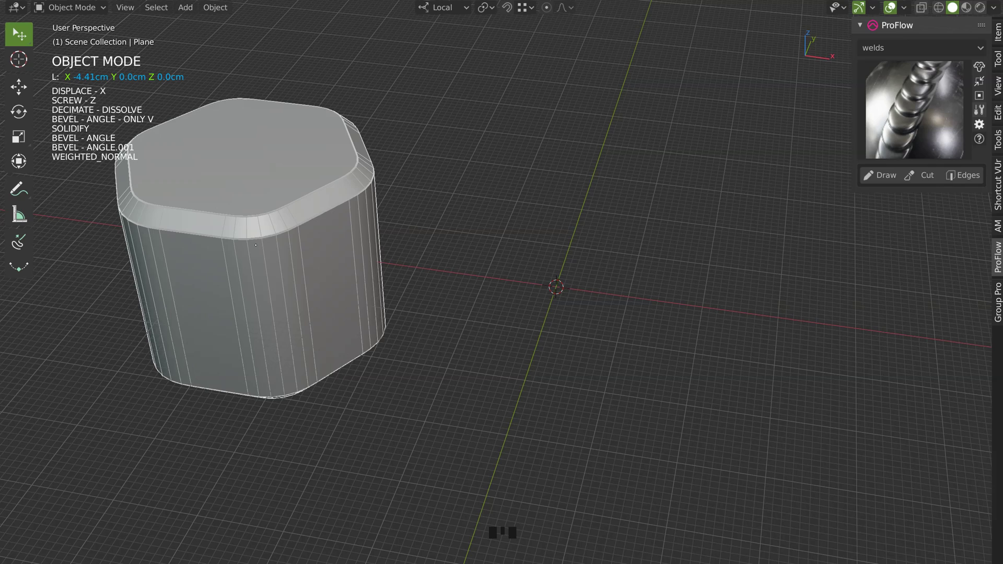
Step: Inspect the existing hexagonal cap, toggling its modifier stack off and on while orbiting around it
left_click_drag(303, 291, 267, 352)
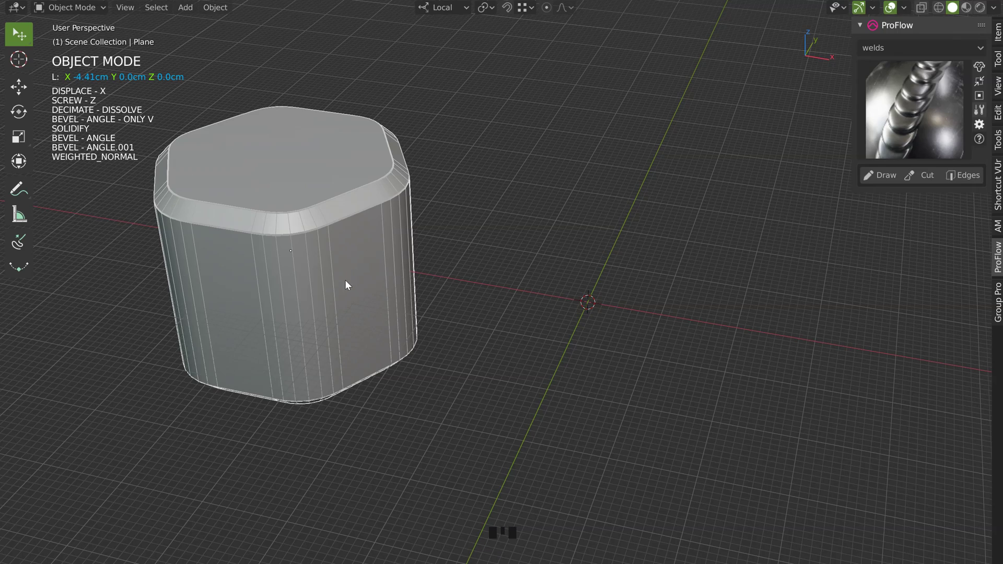
left_click_drag(356, 332, 355, 344)
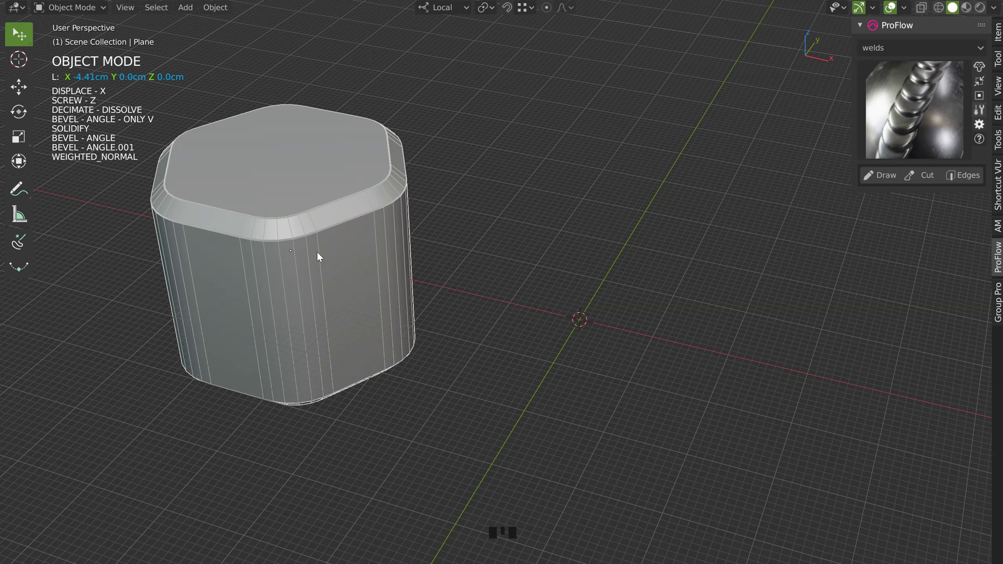
key("space")
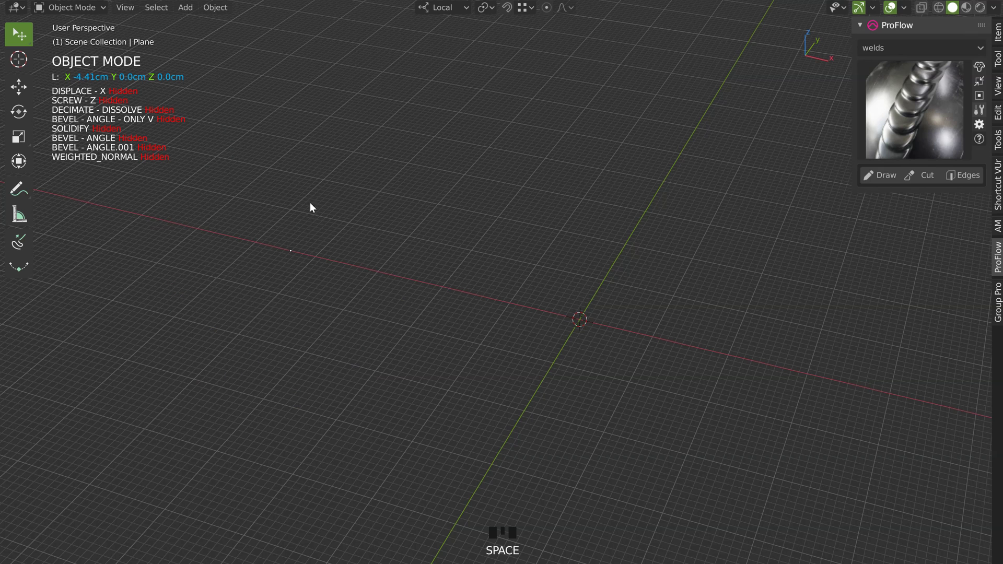
key("space")
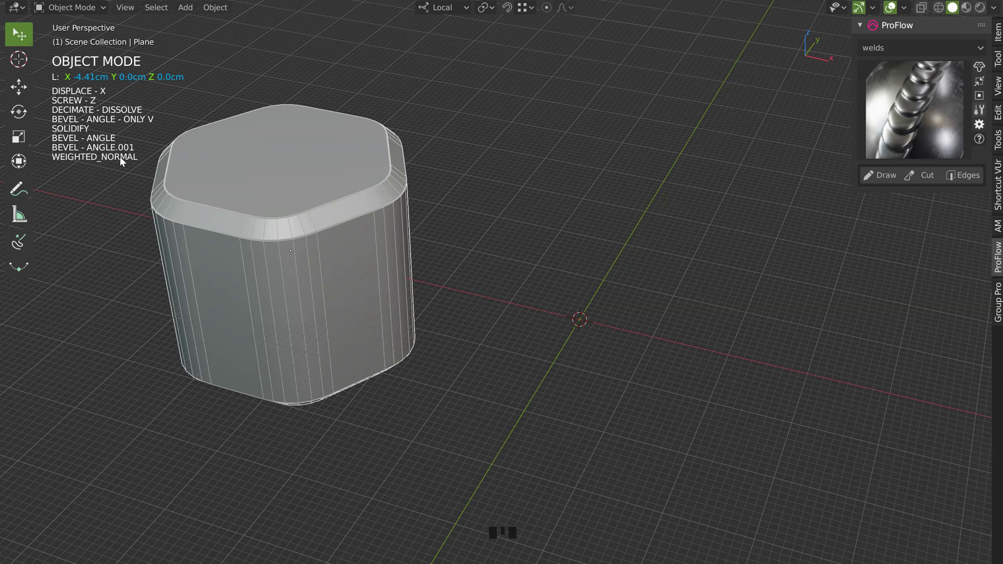
left_click_drag(243, 218, 249, 266)
left_click_drag(221, 240, 323, 252)
left_click_drag(300, 238, 436, 131)
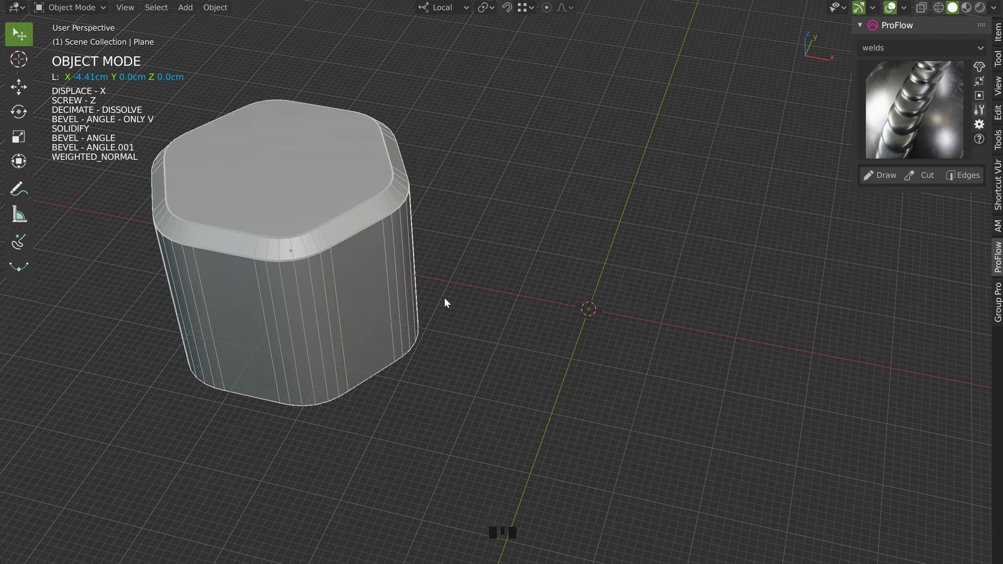
left_click_drag(477, 293, 373, 263)
left_click_drag(374, 265, 399, 194)
Step: Add a new Plane at the origin and enter Edit Mode on it
key("shift+q")
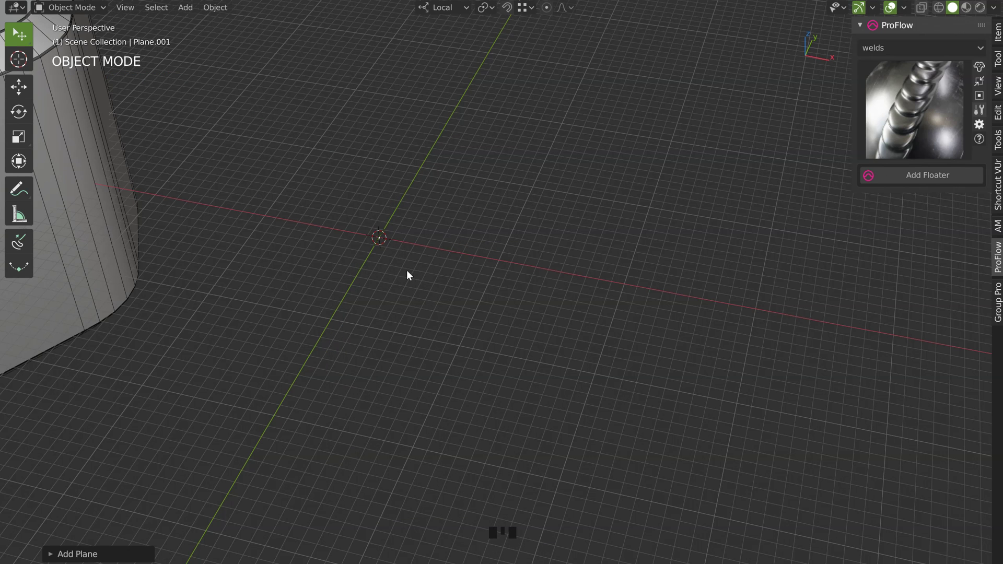
middle_click(373, 230)
key("Tab")
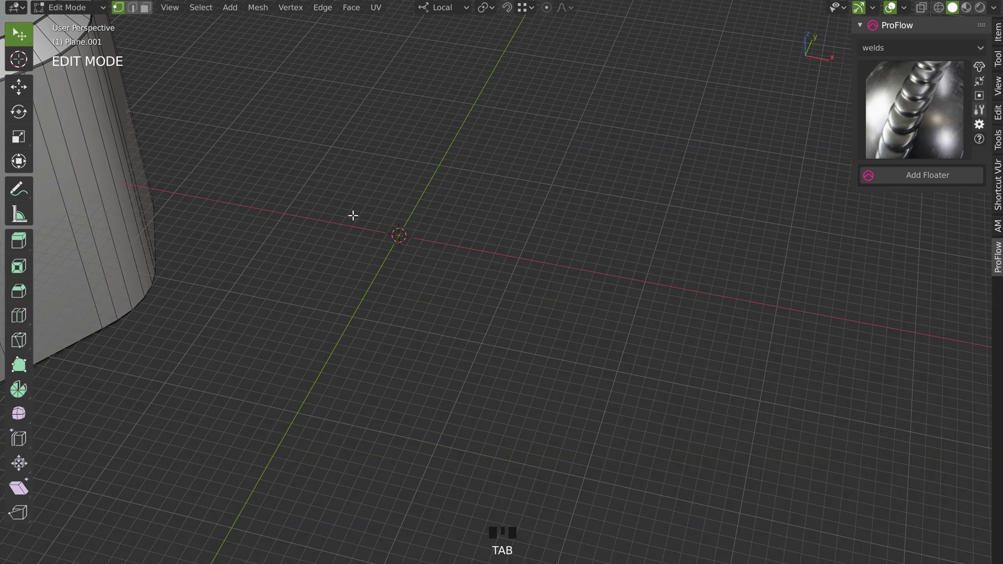
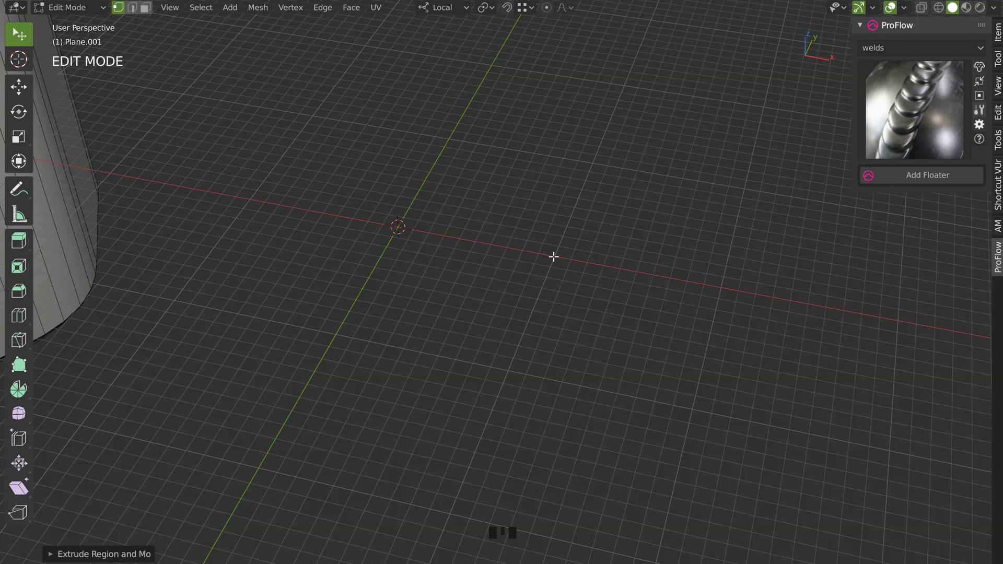
Step: Give Plane.001 a Displace modifier along X (strength 1, midlevel 0) and view its single edge beside the cap
key("space")
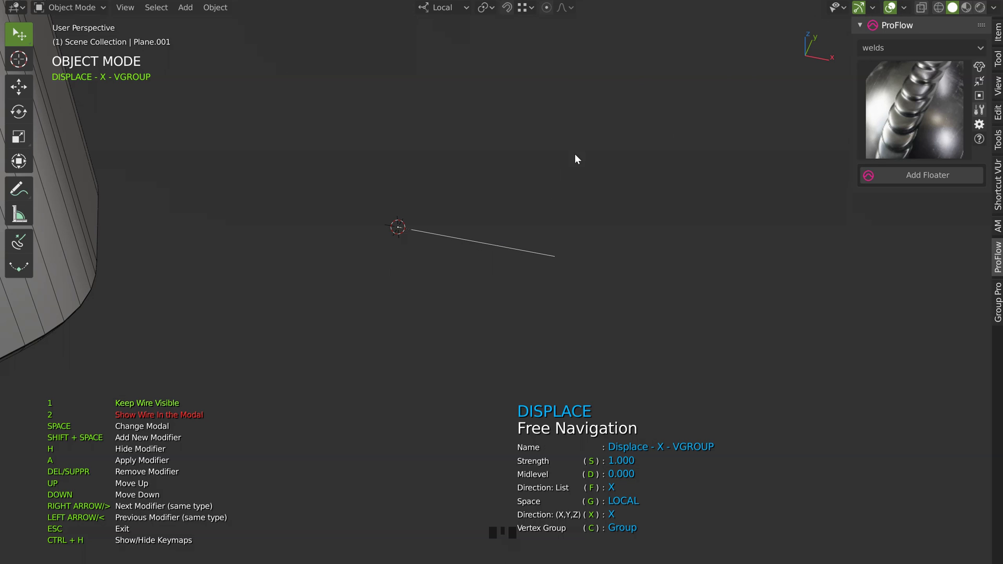
left_click_drag(489, 233, 546, 416)
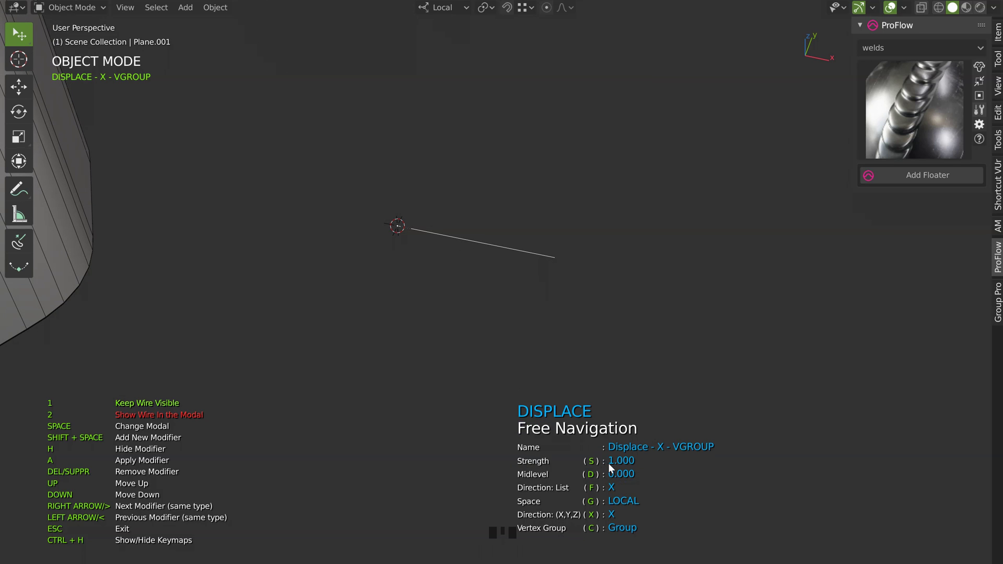
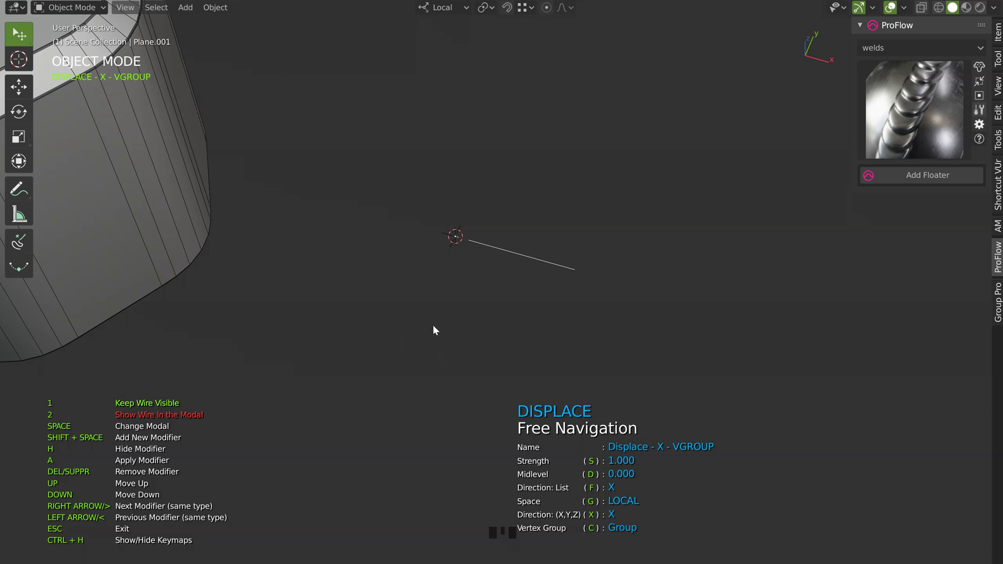
left_click_drag(472, 295, 601, 285)
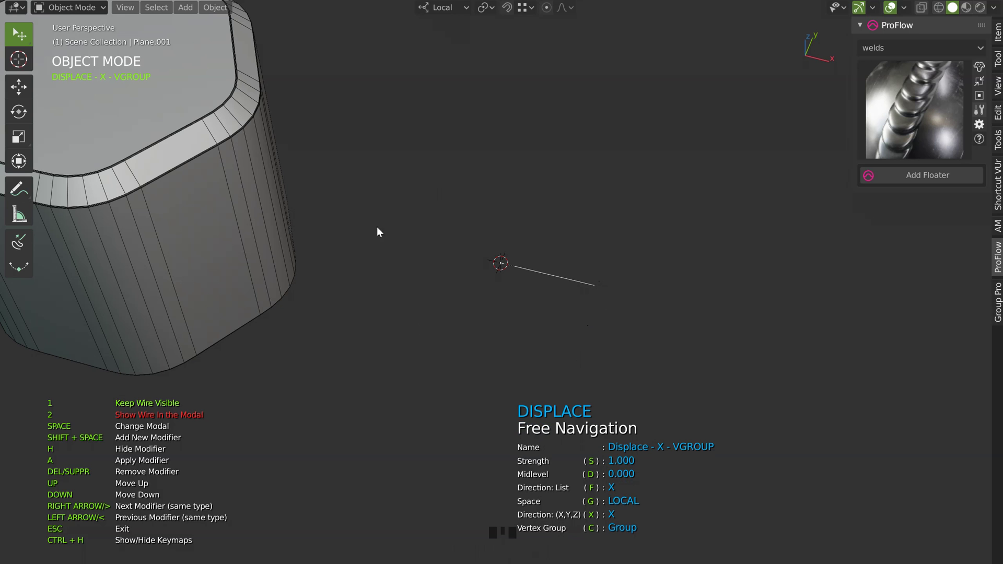
Step: Add a Screw modifier around Z with 6 steps to form a hexagon and raise Displace strength toward 2
left_click_drag(372, 198, 588, 333)
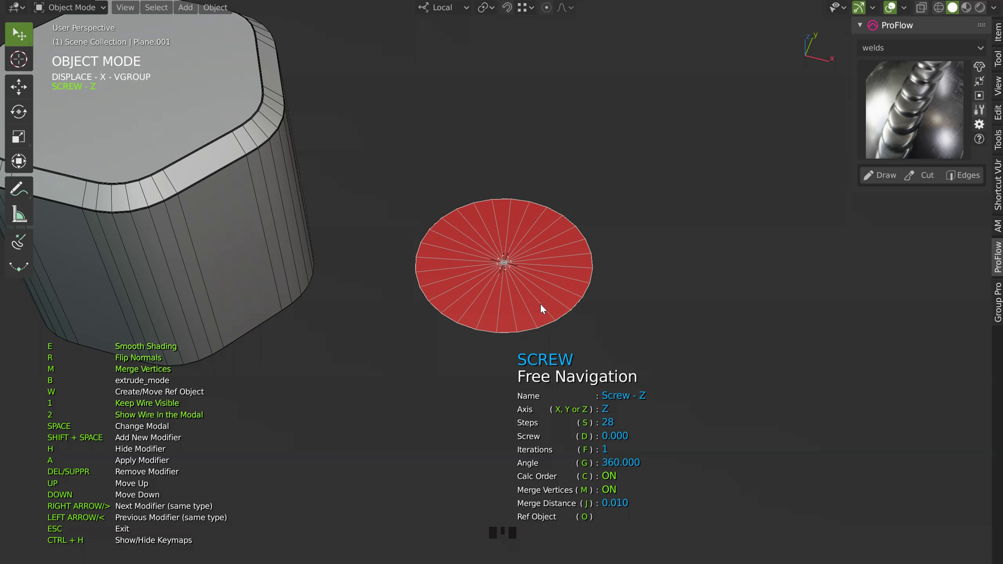
left_click_drag(497, 315, 623, 356)
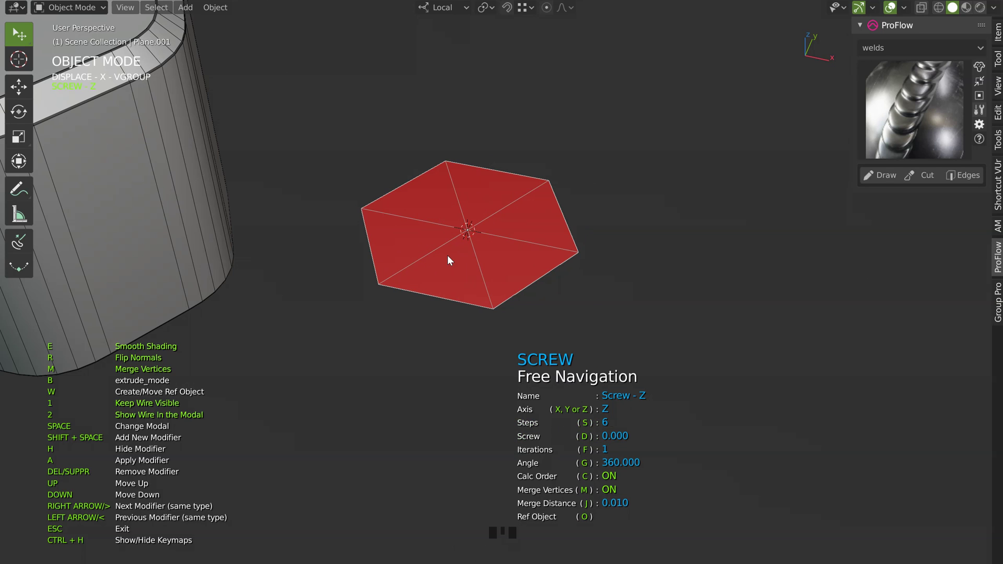
left_click_drag(435, 240, 468, 385)
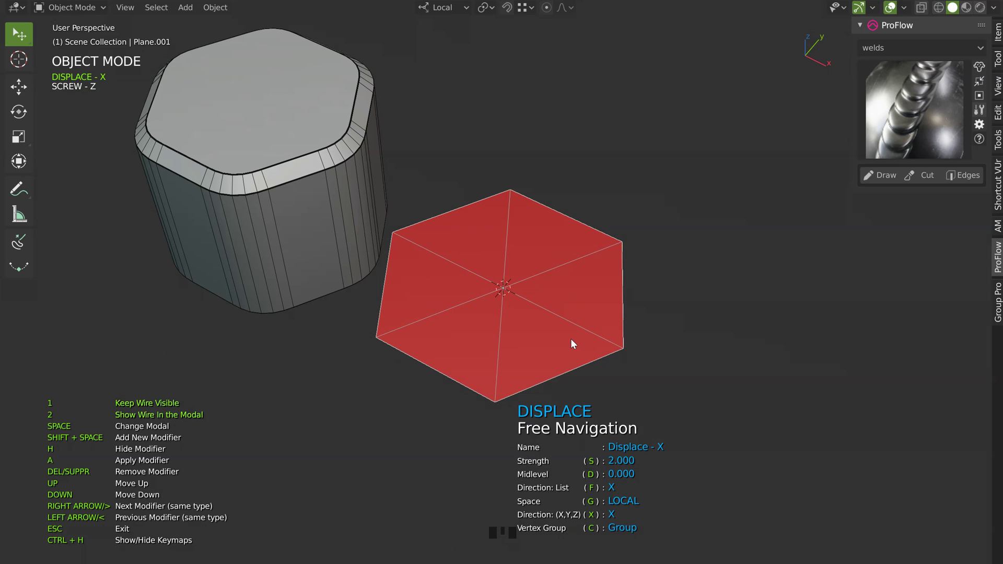
Step: Orbit around both objects to check the widened 4 cm hexagon
left_click_drag(462, 272, 391, 274)
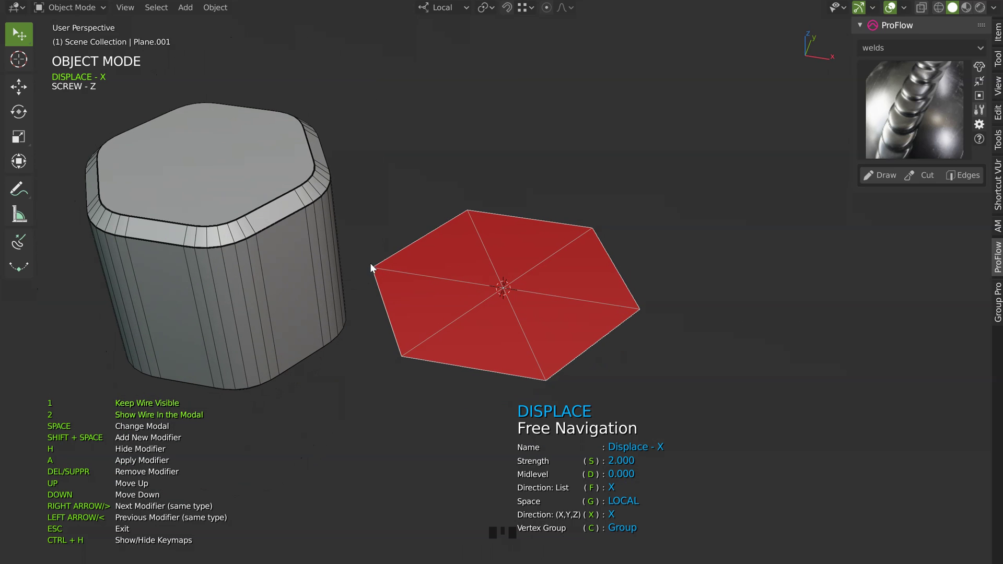
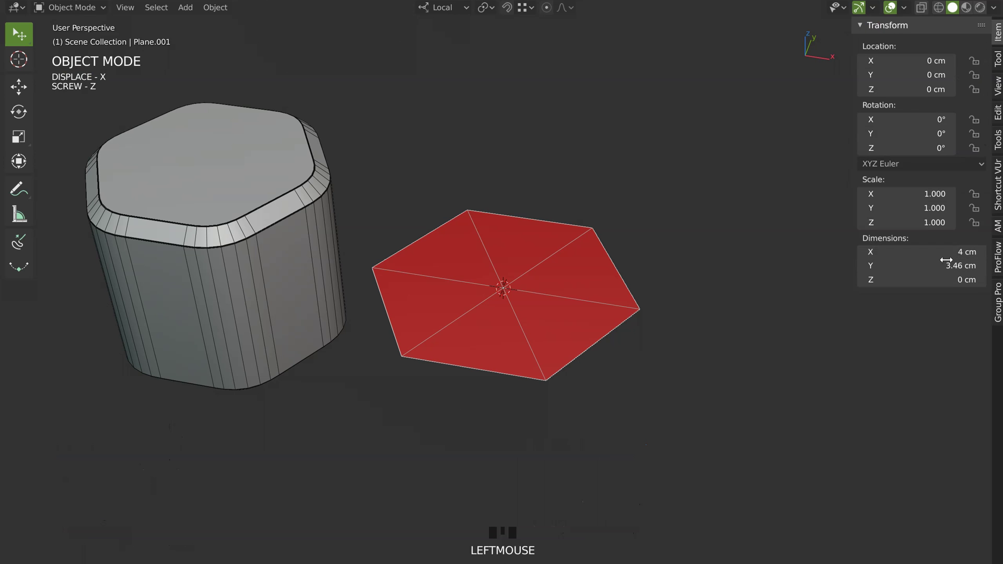
Step: Zoom and orbit in close on the hexagonal disc before adding its bevel and weighted normals
left_click(994, 261)
left_click_drag(533, 281, 334, 199)
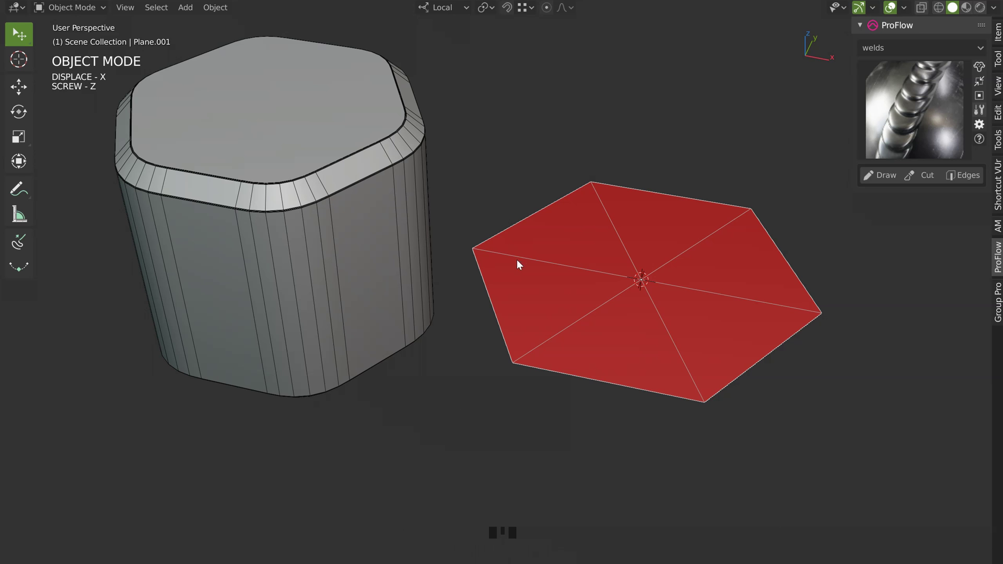
left_click_drag(618, 209, 579, 275)
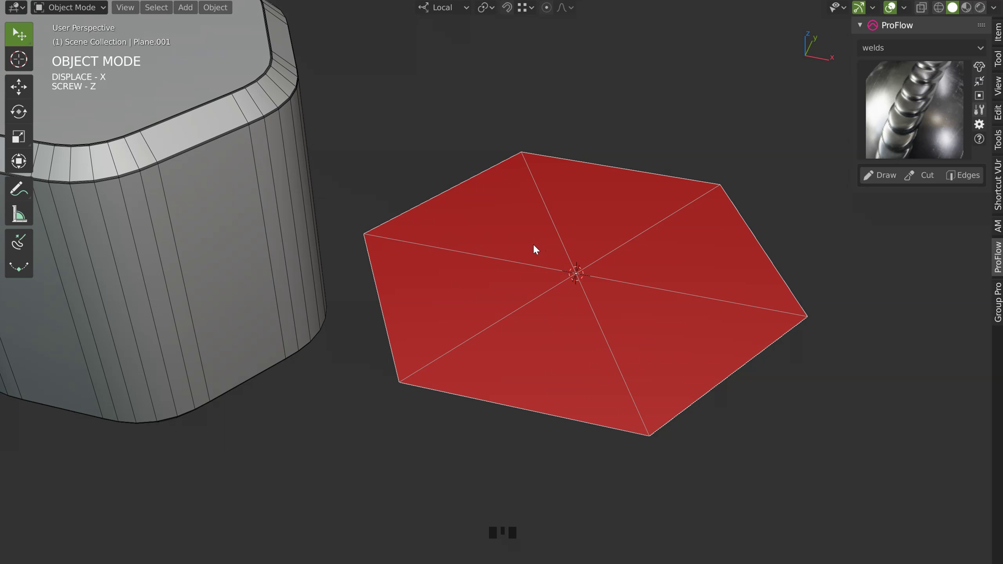
Step: Add a Decimate (Dissolve) modifier, move the vertex-only angle Bevel below it and lower its width
key("space")
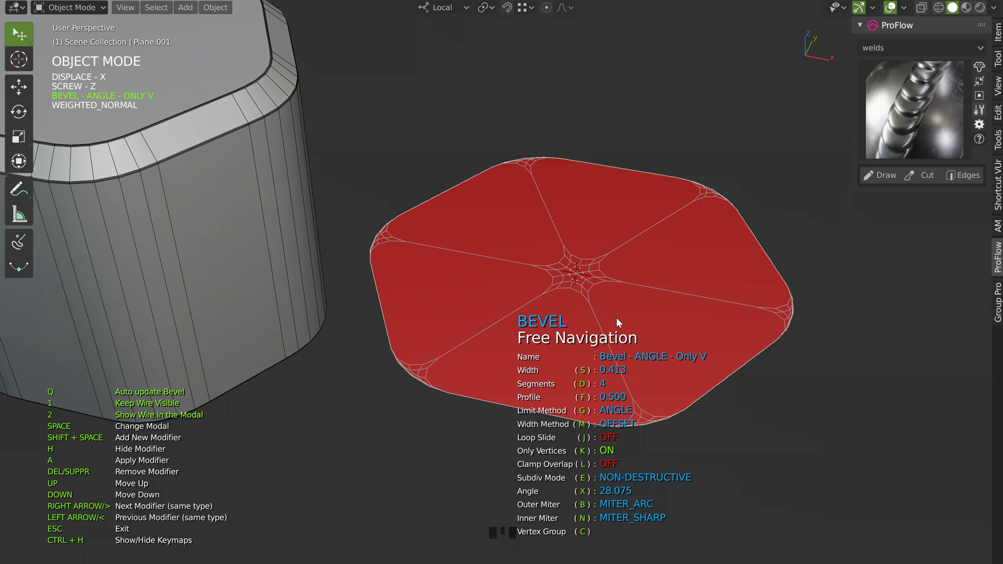
left_click_drag(670, 316, 561, 342)
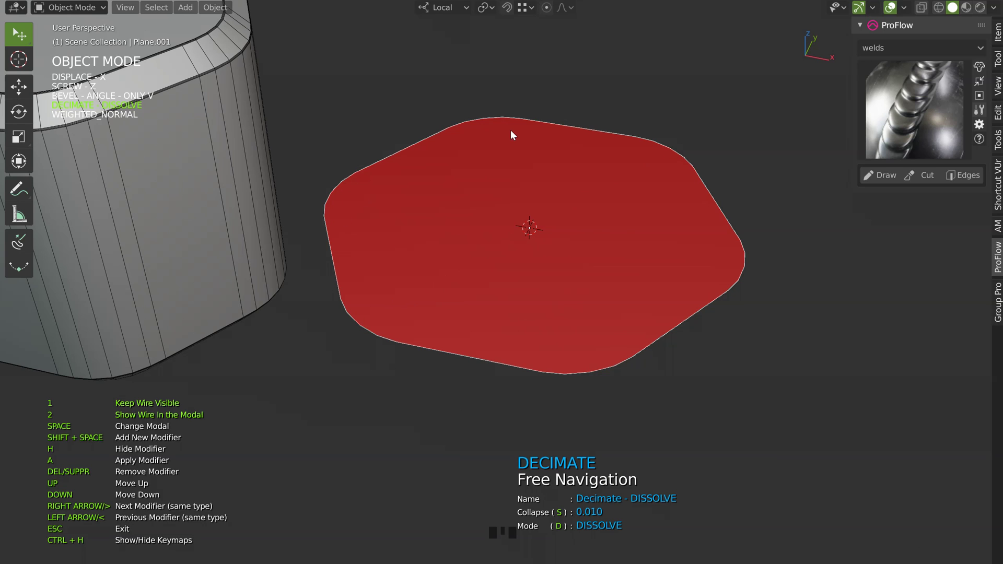
left_click_drag(479, 282, 376, 262)
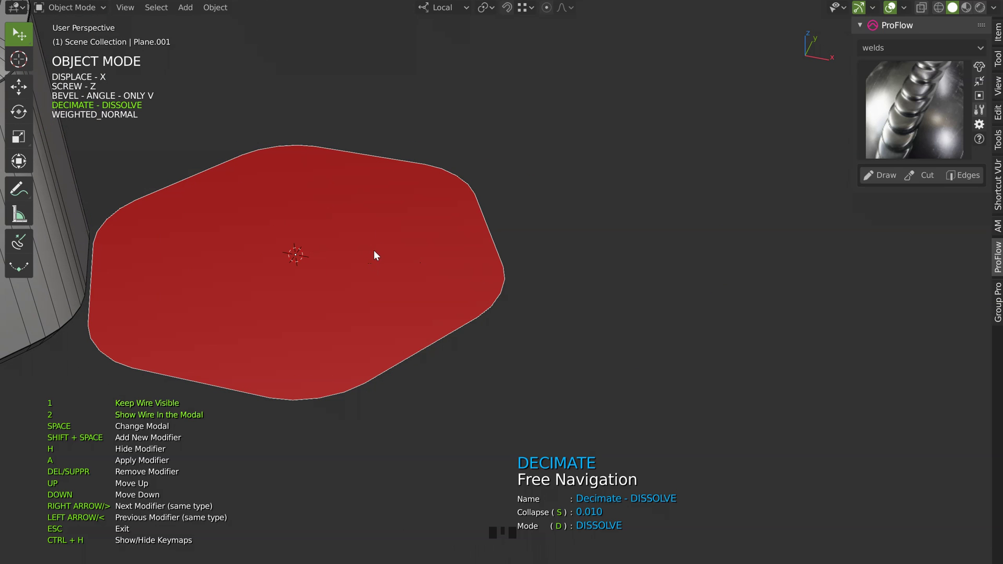
left_click_drag(353, 260, 620, 300)
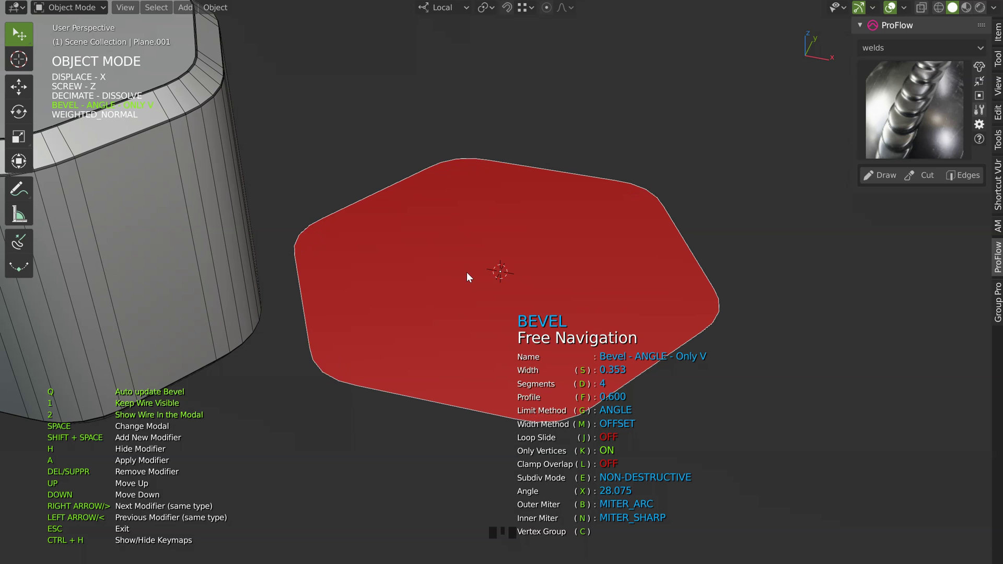
Step: Orbit around the disc to check the rounded corners edge-on
left_click_drag(428, 265, 434, 342)
left_click_drag(432, 329, 491, 308)
left_click_drag(459, 298, 454, 297)
left_click_drag(488, 306, 481, 234)
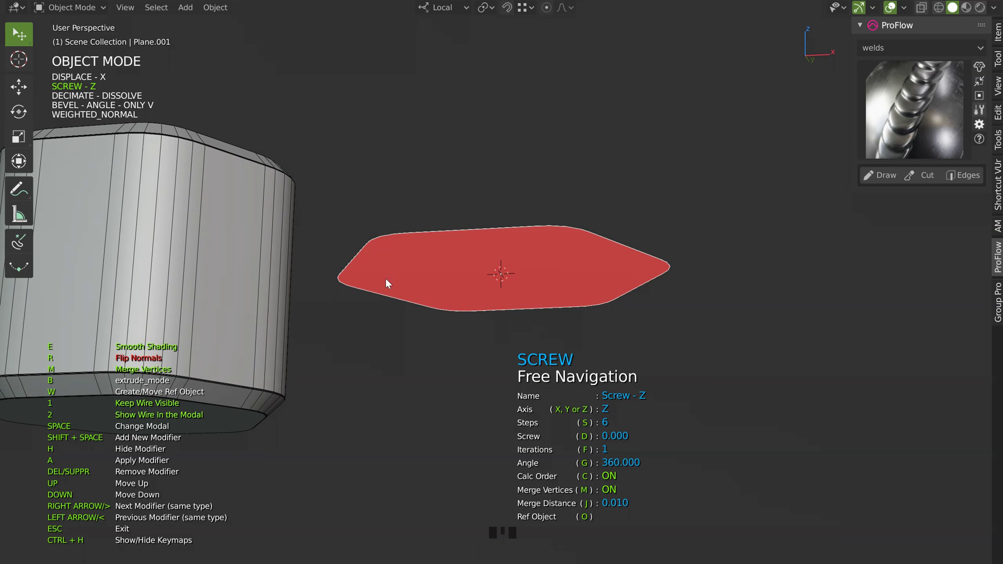
left_click_drag(464, 260, 438, 301)
left_click_drag(489, 288, 559, 203)
Step: Solidify the hexagon into a block with thickness about 2.63 and offset 0
left_click_drag(387, 245, 433, 240)
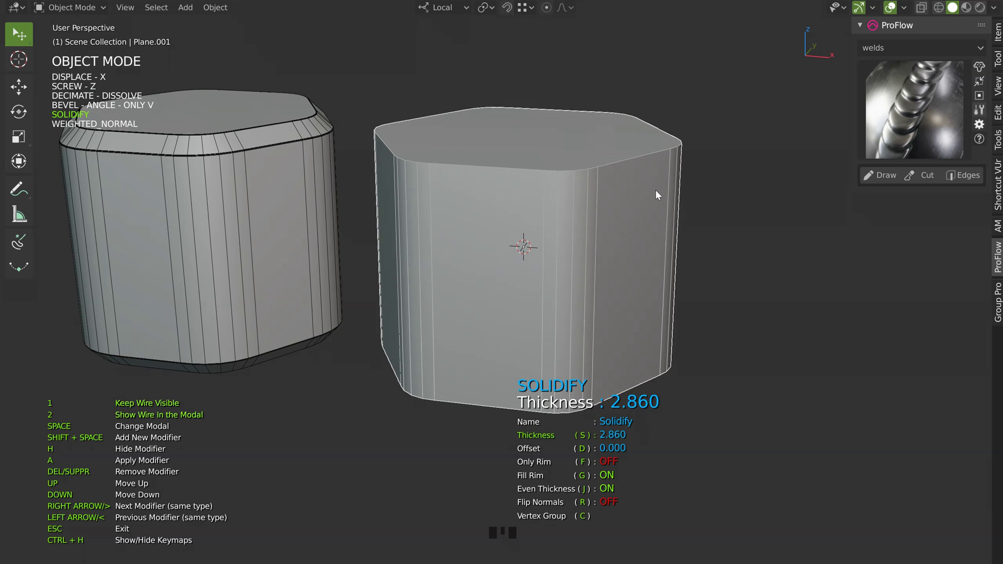
left_click_drag(543, 199, 594, 310)
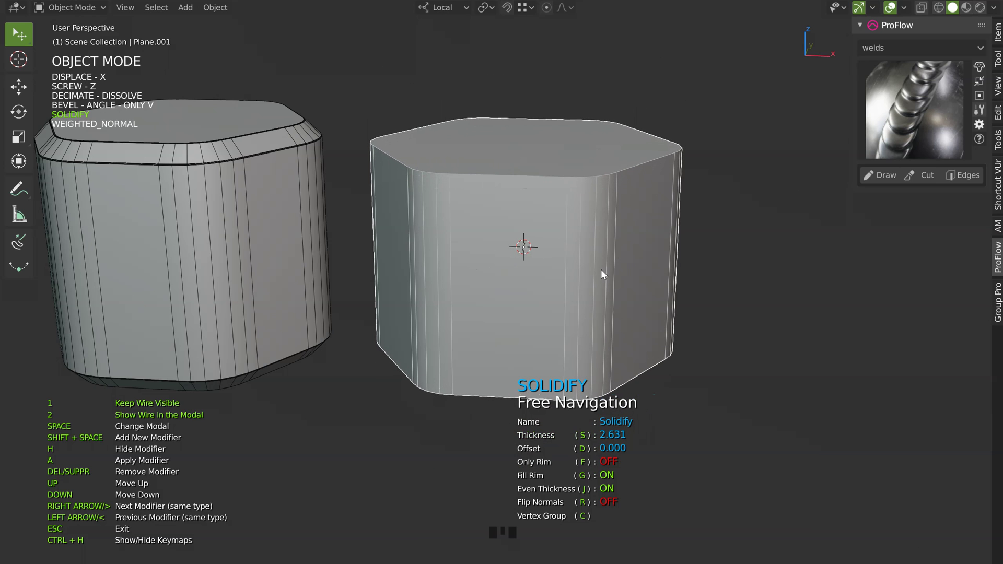
Step: Add an angle-limited Bevel after Solidify, width about 0.679, to round the block's sharp edges
left_click_drag(618, 298, 635, 235)
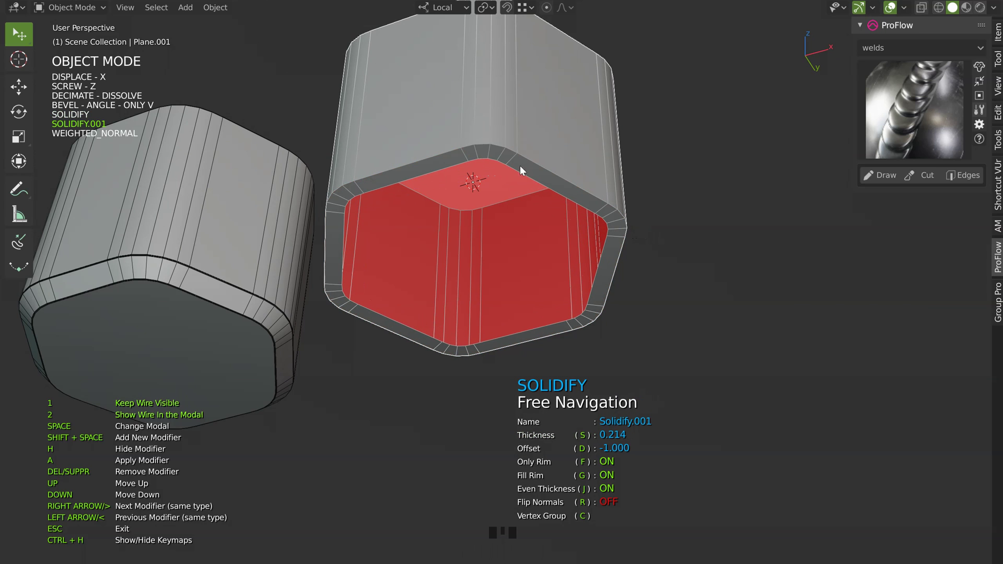
left_click_drag(517, 205, 291, 107)
Step: Reduce Bevel - ANGLE to a flat chamfer: width 0.314, 2 segments, profile 0.25
left_click_drag(502, 222, 44, 444)
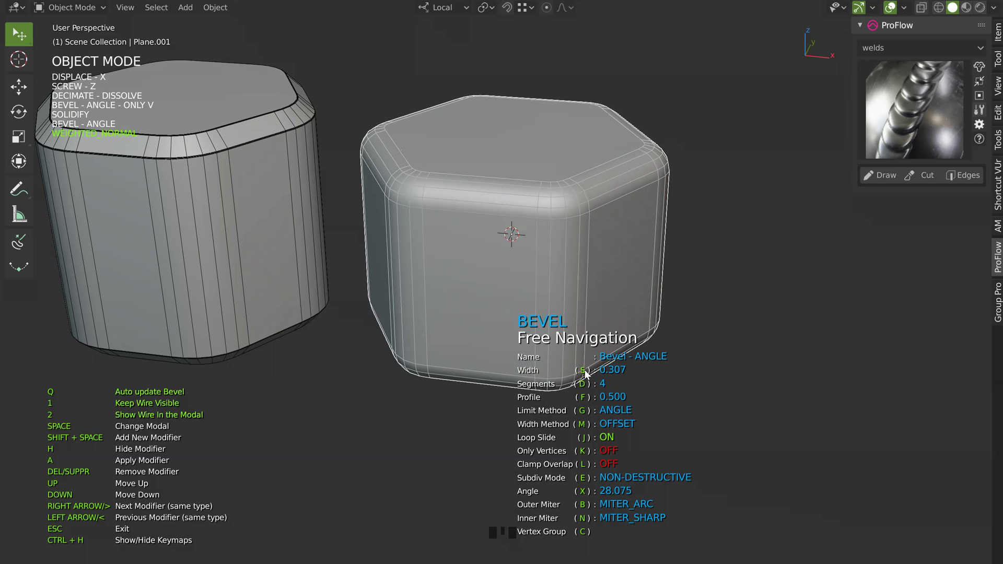
left_click_drag(633, 324, 578, 386)
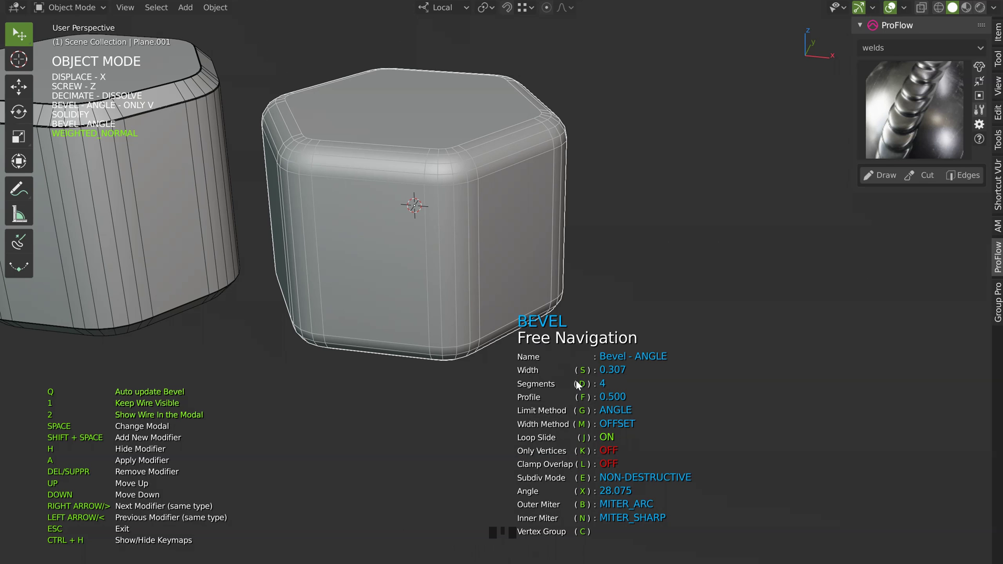
left_click_drag(500, 284, 502, 215)
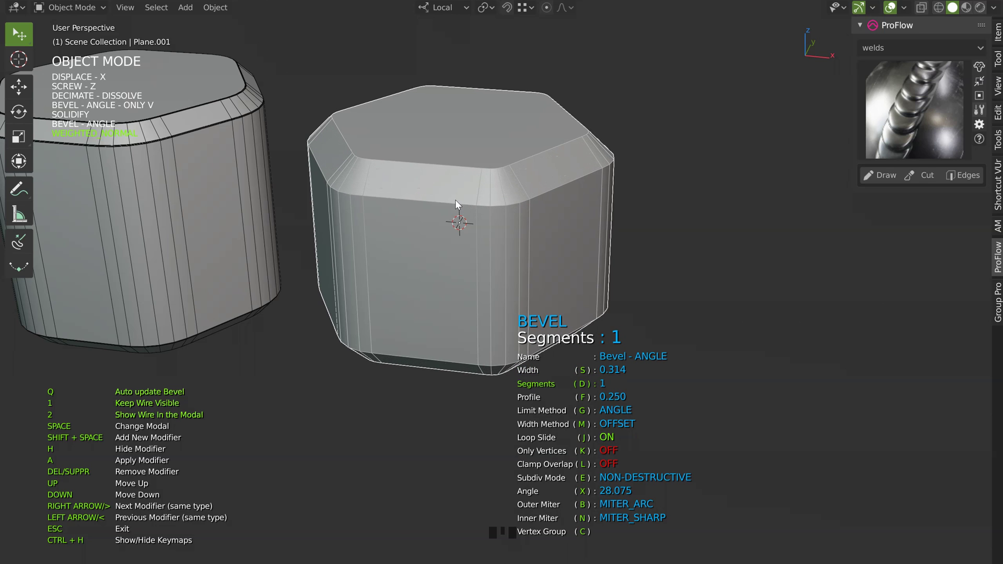
left_click_drag(456, 212, 419, 344)
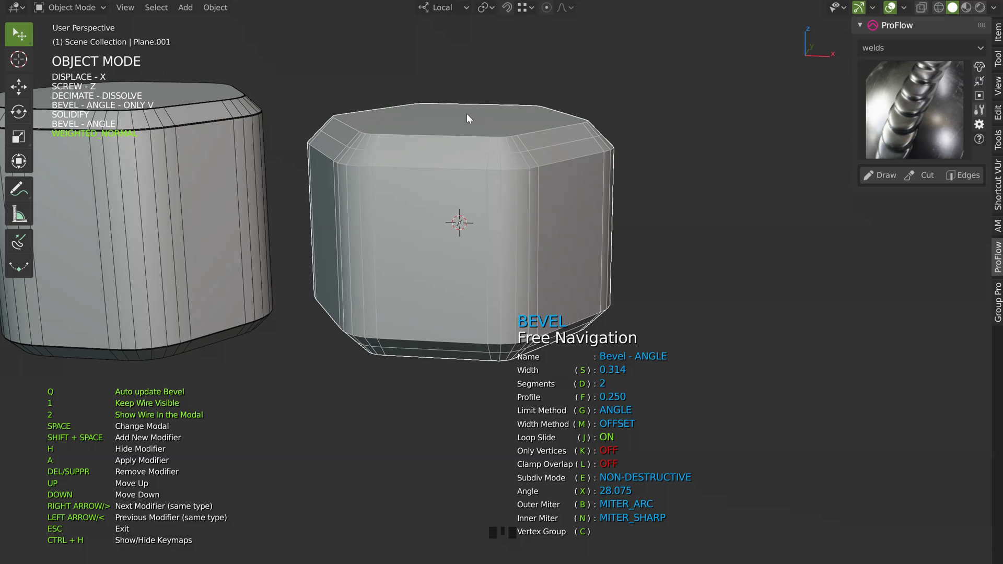
Step: Add a second thin Bevel - ANGLE.001 with width 0.010 to soften the chamfer
left_click_drag(439, 184, 188, 92)
left_click_drag(448, 219, 196, 325)
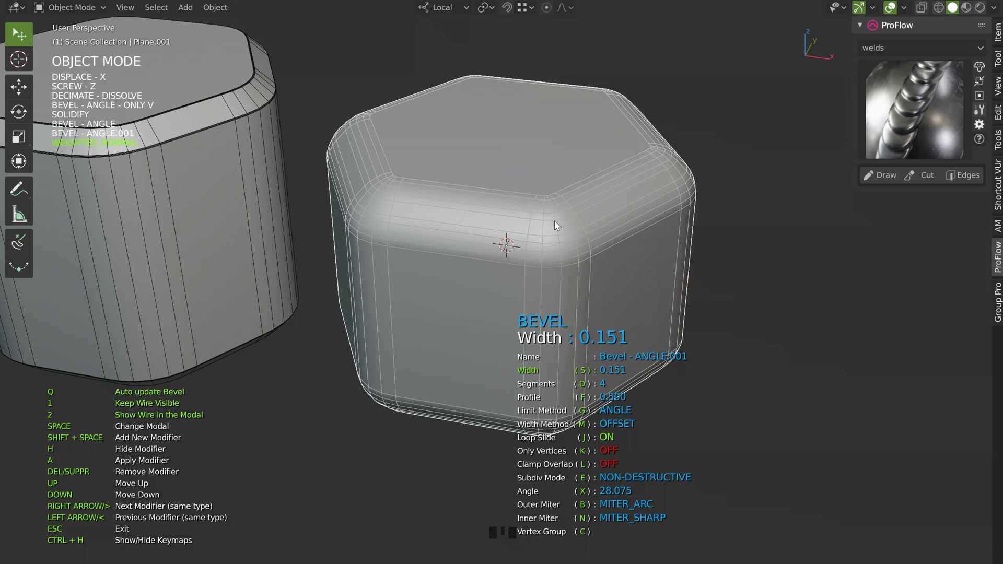
Step: Widen the vertex-only corner Bevel to about 0.483 and compare the block with the cap
left_click_drag(632, 340, 159, 143)
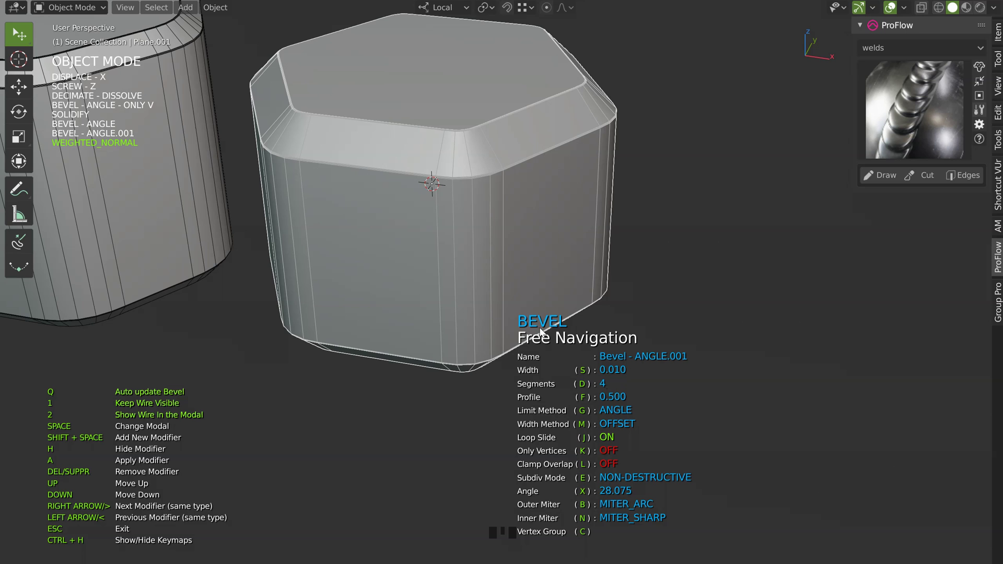
left_click_drag(457, 244, 503, 328)
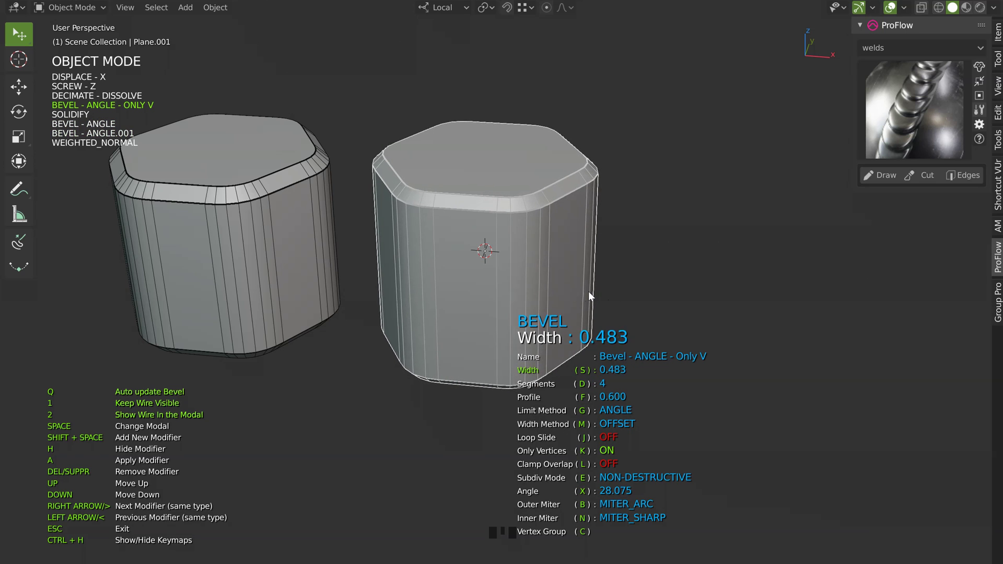
left_click_drag(583, 273, 552, 272)
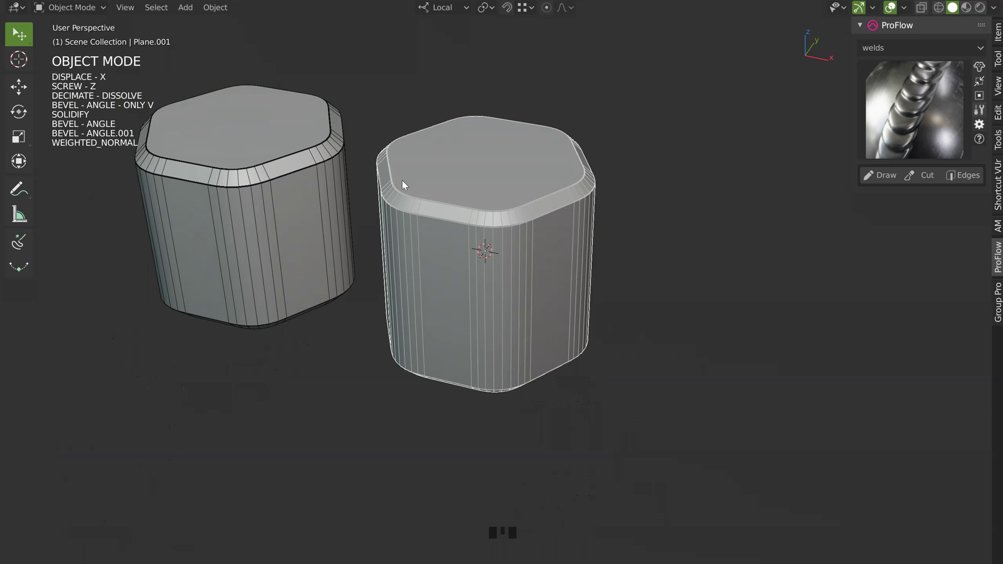
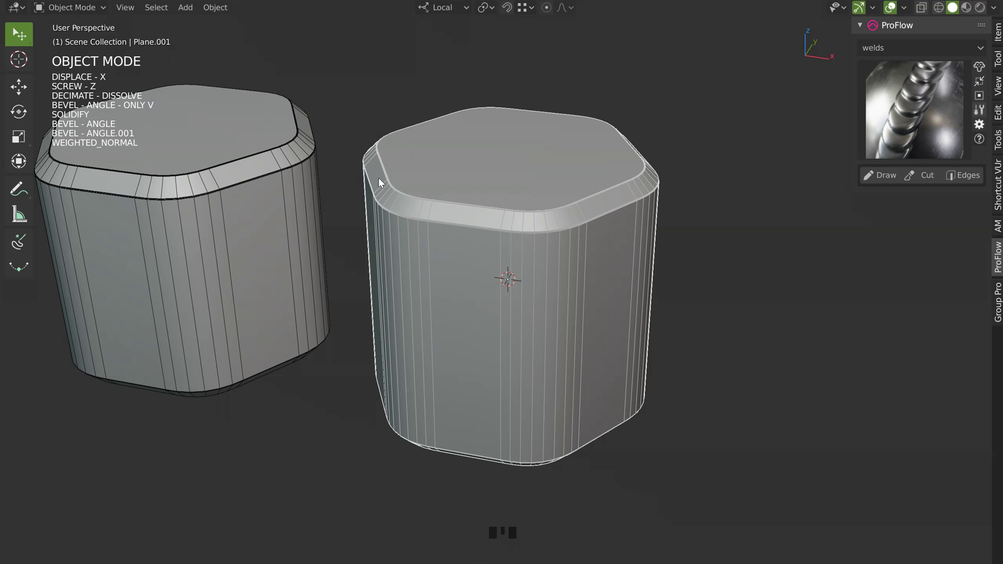
Step: Via ProFlow, set the top bevel width to 0.083 and add rim-only Solidify.001 at offset -1, thickness 0.174
left_click_drag(478, 254, 508, 222)
key("space")
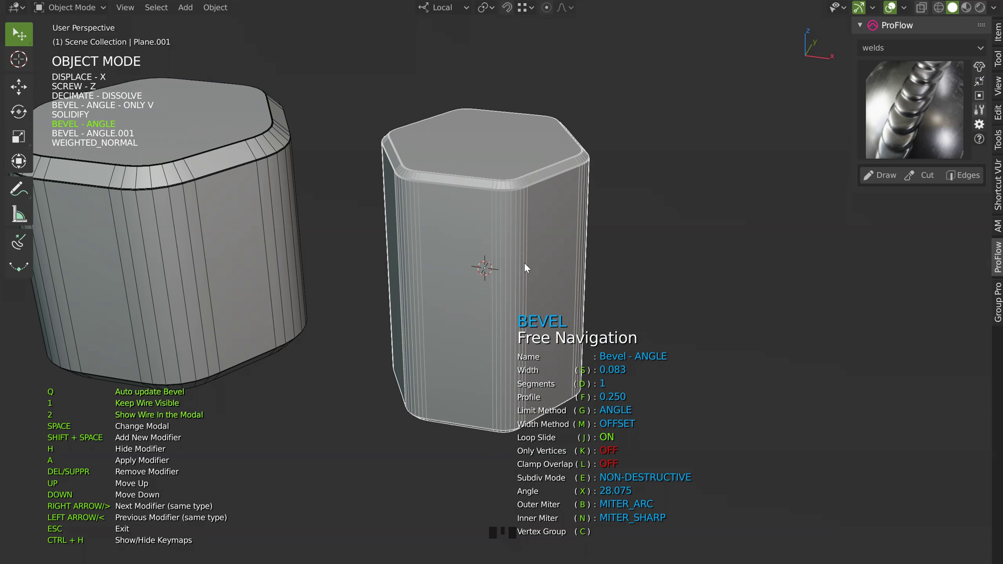
left_click_drag(483, 282, 546, 285)
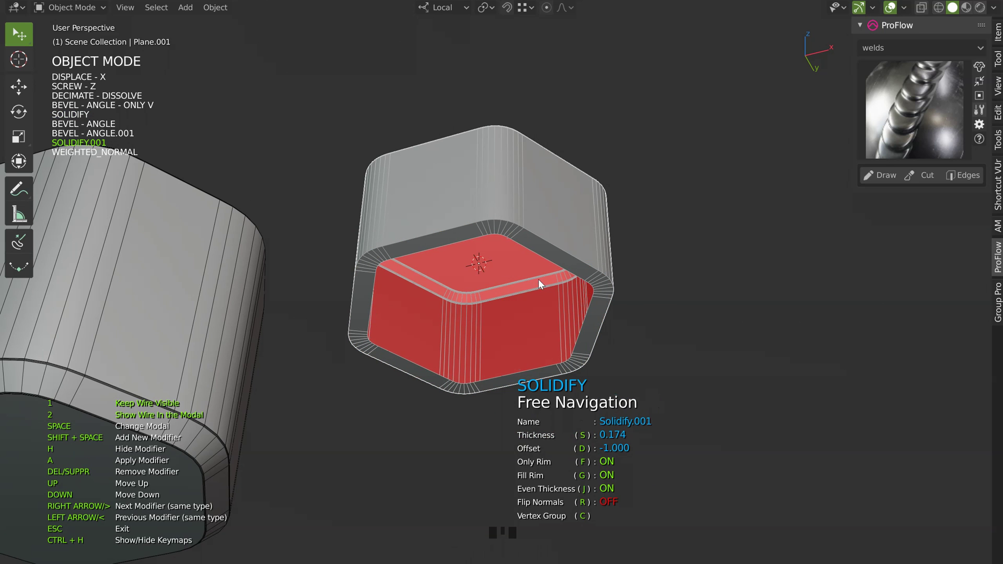
left_click_drag(509, 242, 553, 296)
left_click_drag(516, 269, 428, 273)
Step: Duplicate the hexagonal block as Plane.002 and slide the copy sideways along X
key("shift+d")
left_click_drag(667, 288, 524, 315)
key("space")
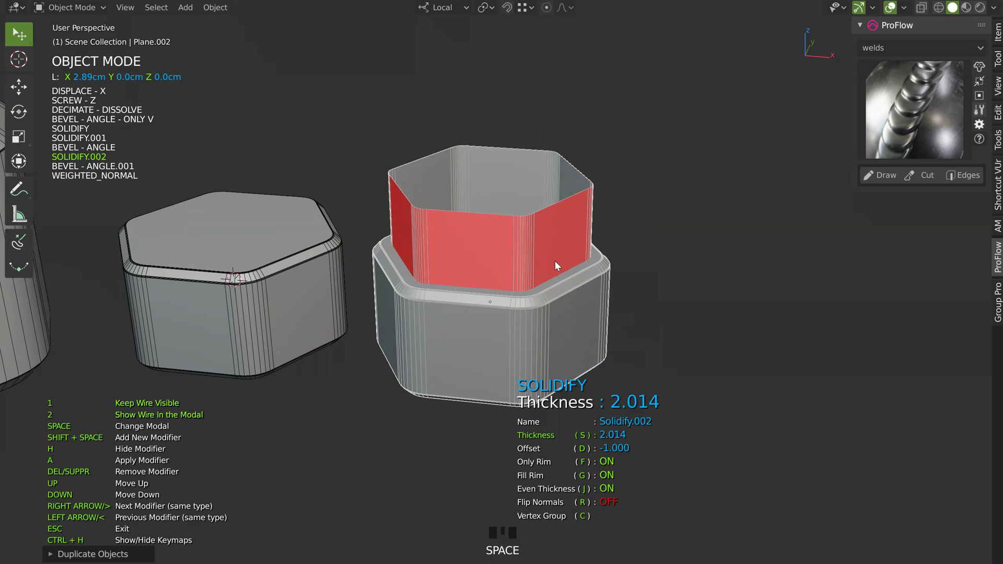
left_click_drag(496, 307, 597, 307)
left_click_drag(554, 303, 590, 311)
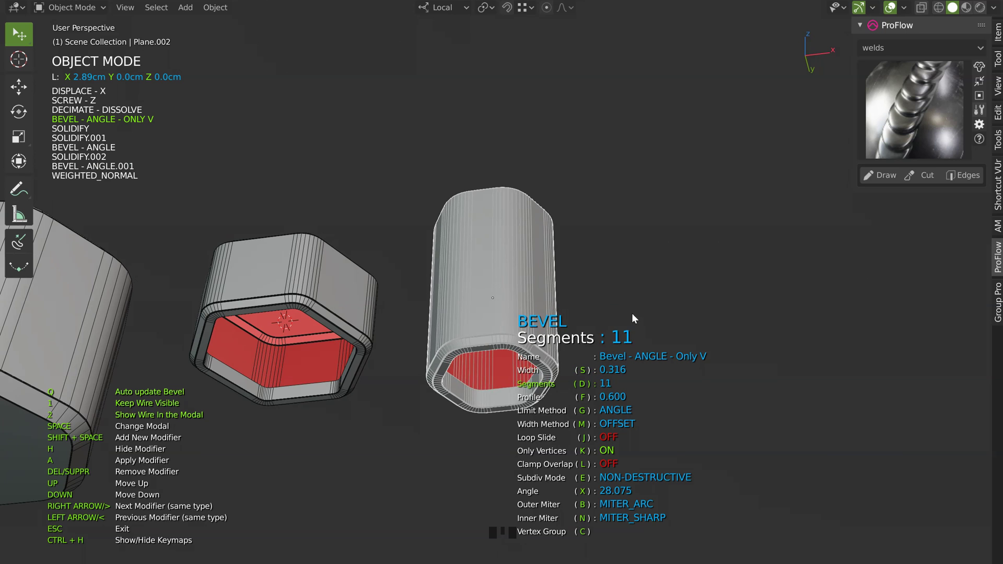
Step: Orbit around the tall sleeve to inspect its top and hollow underside, then return to the overhead view
left_click_drag(566, 248, 624, 331)
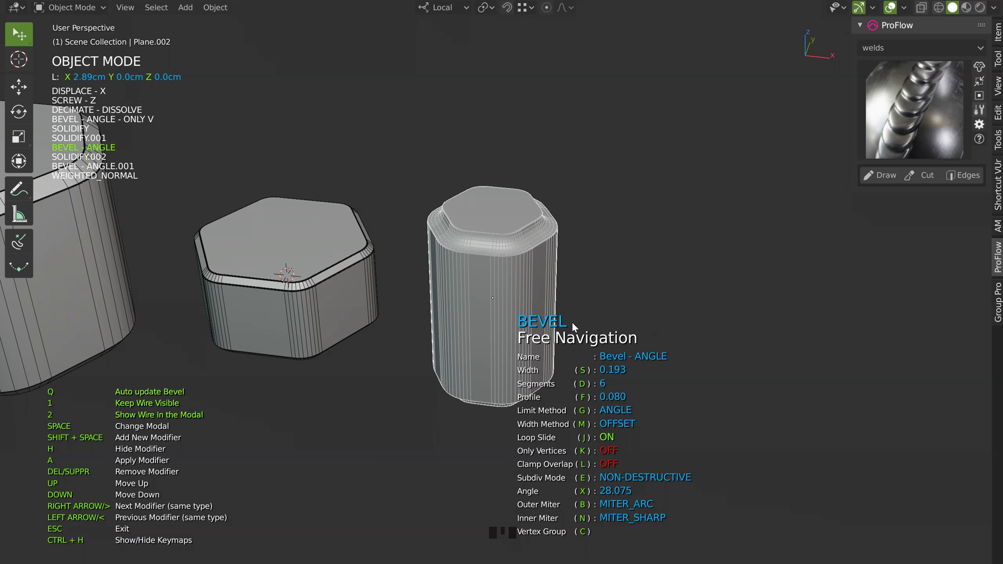
left_click_drag(567, 327, 481, 267)
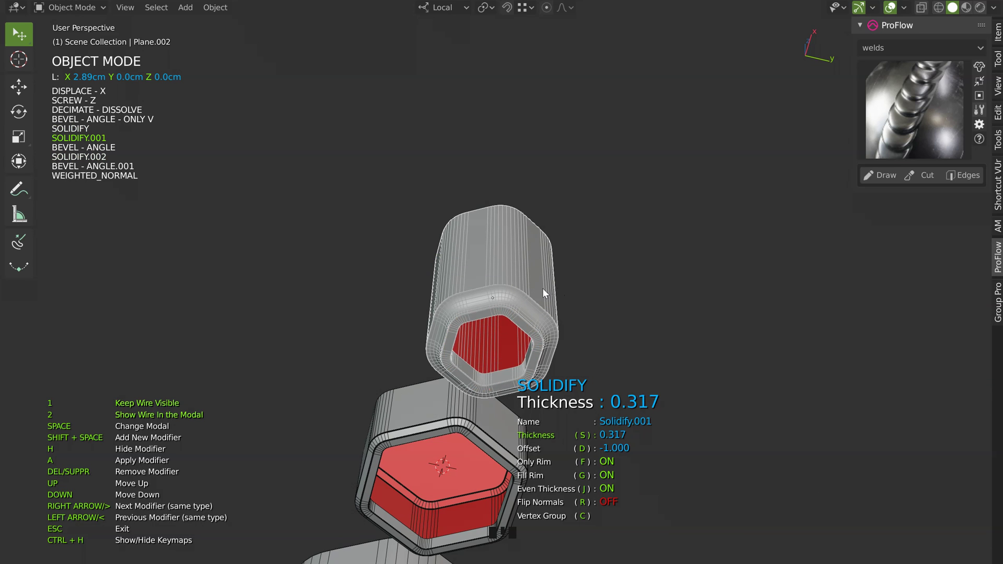
middle_click(497, 289)
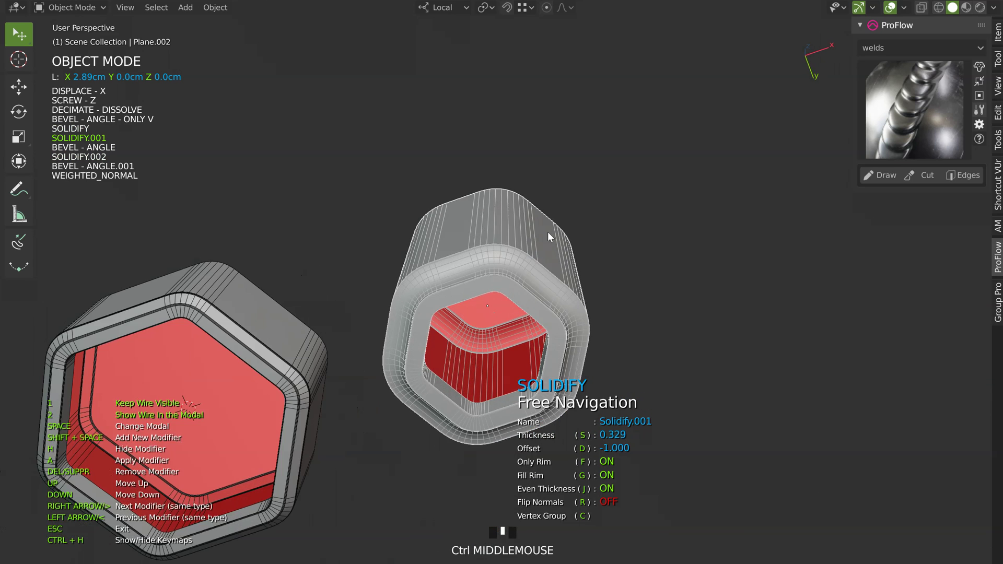
left_click_drag(543, 240, 270, 256)
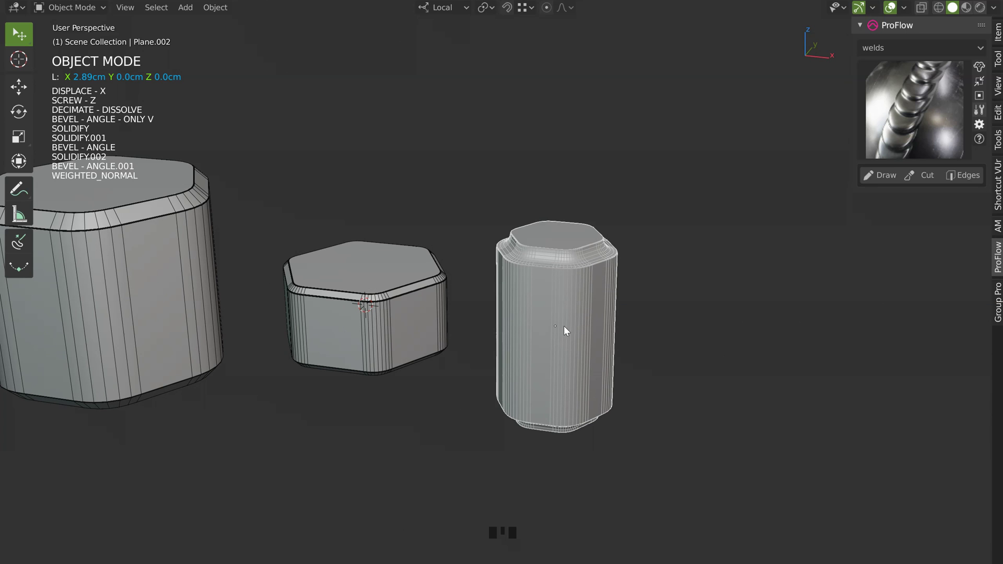
Step: Reframe the three objects and select the hexagonal cap Plane.001 for modifier visibility review
left_click_drag(537, 262, 1001, 231)
left_click(1001, 230)
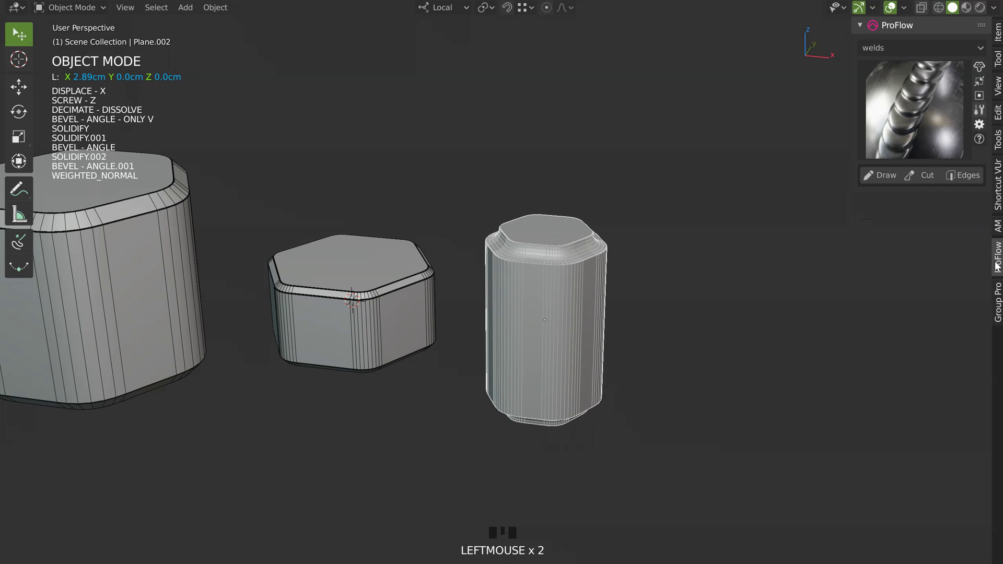
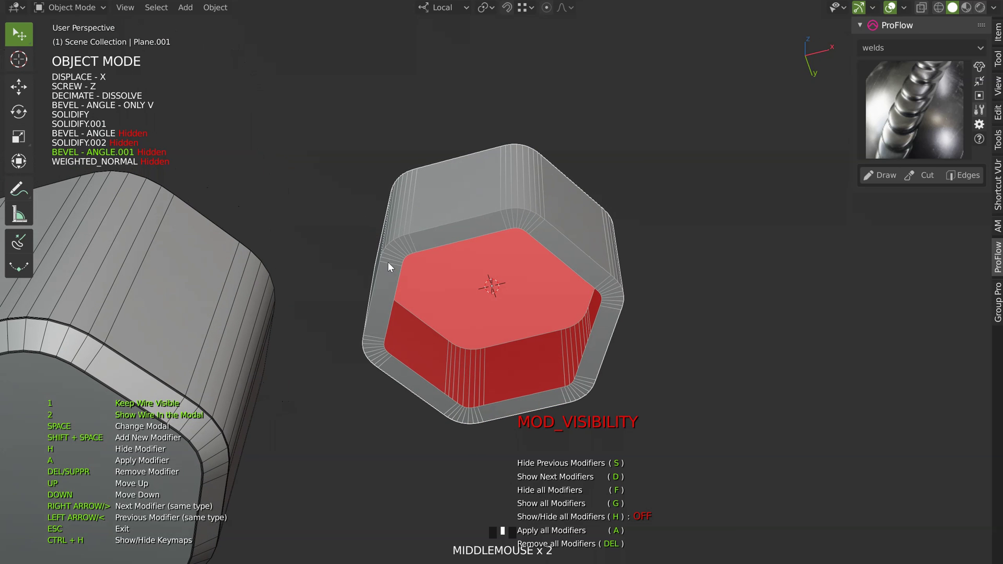
Step: Orbit around the hexagonal cap from above and the sides while its modifiers are shown again
left_click_drag(440, 230, 207, 158)
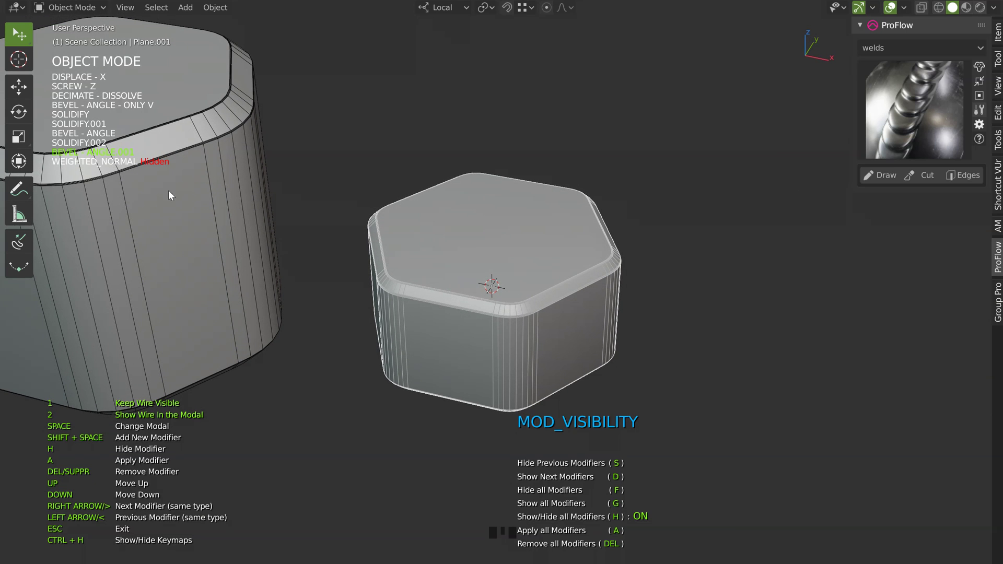
left_click_drag(490, 291, 485, 259)
left_click_drag(388, 203, 590, 375)
left_click_drag(516, 282, 527, 313)
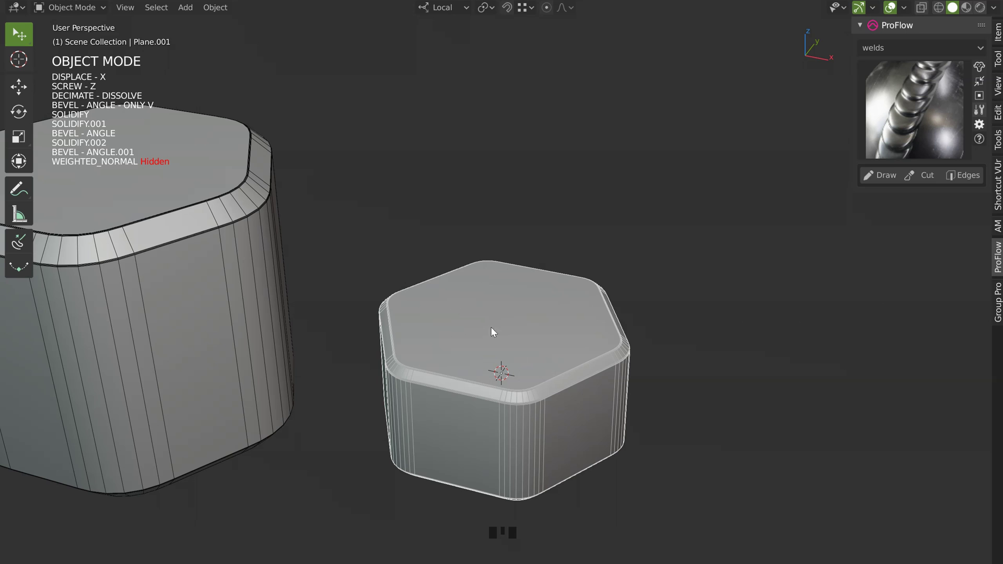
left_click_drag(491, 321, 82, 155)
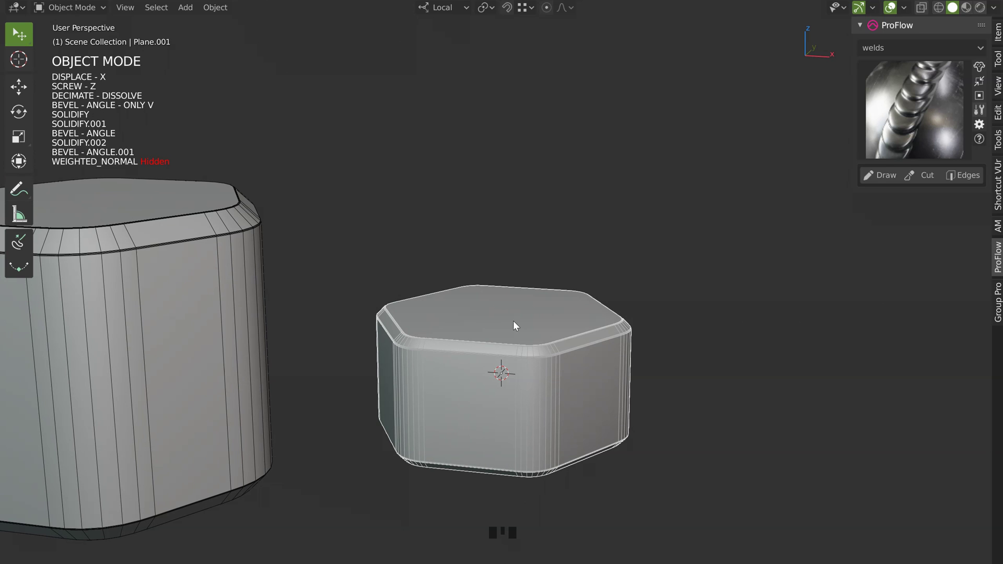
key("space")
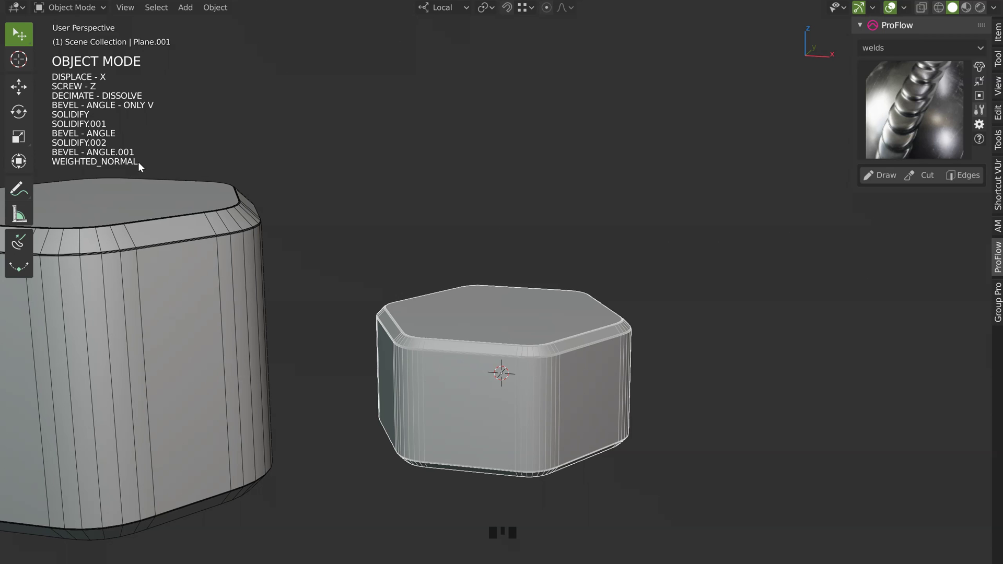
key("'")
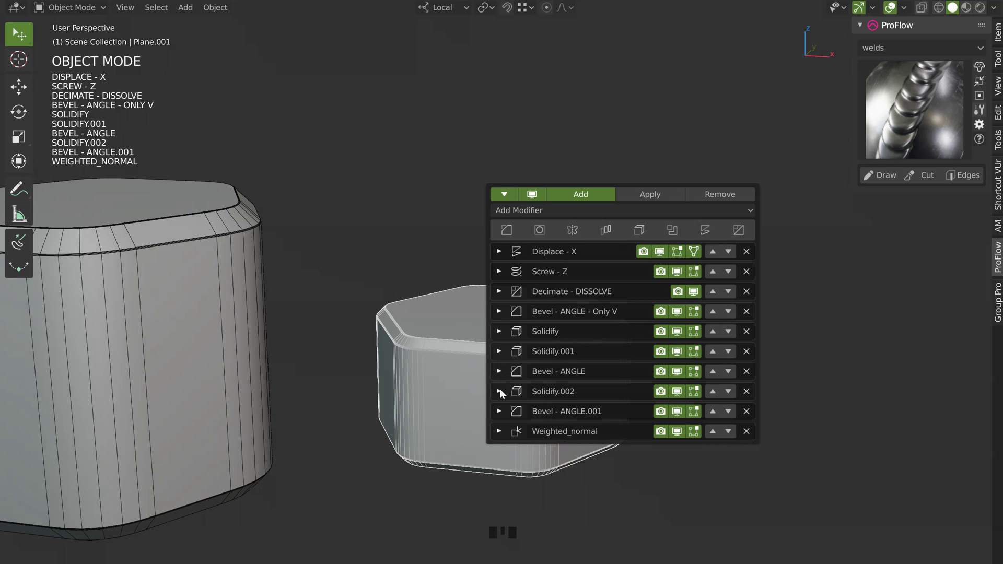
key("Escape")
left_click_drag(488, 271, 115, 156)
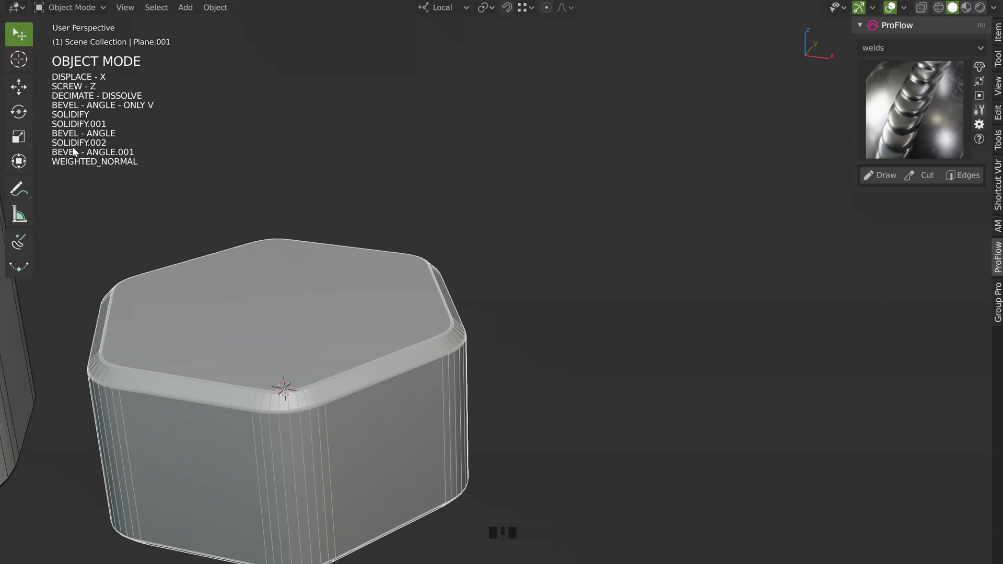
left_click_drag(225, 247, 78, 163)
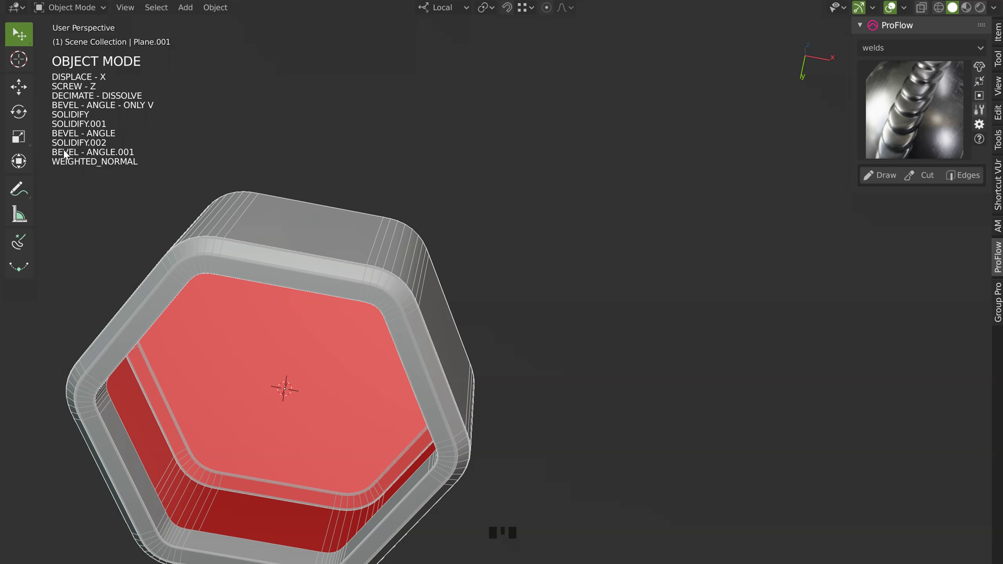
key("space")
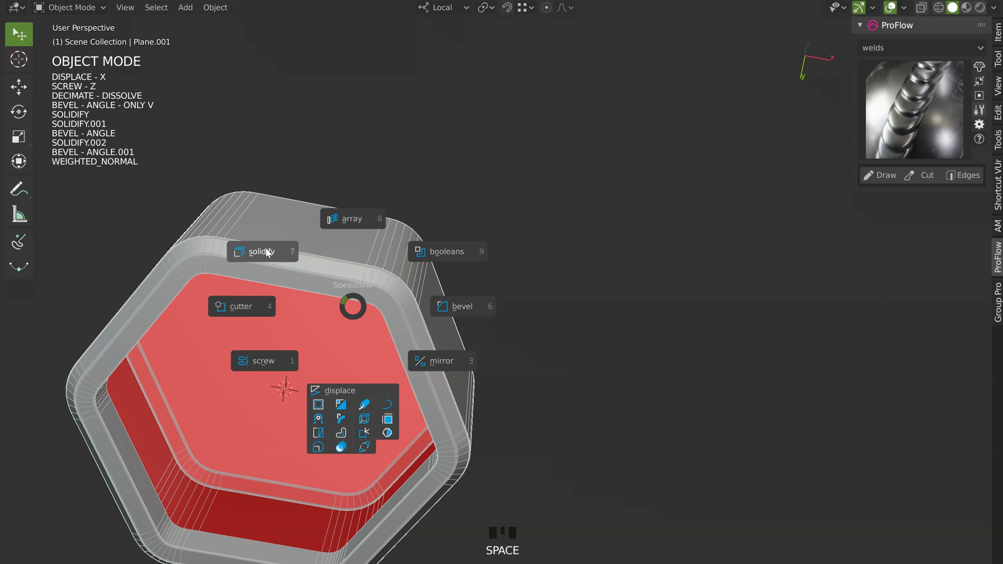
left_click_drag(344, 283, 244, 466)
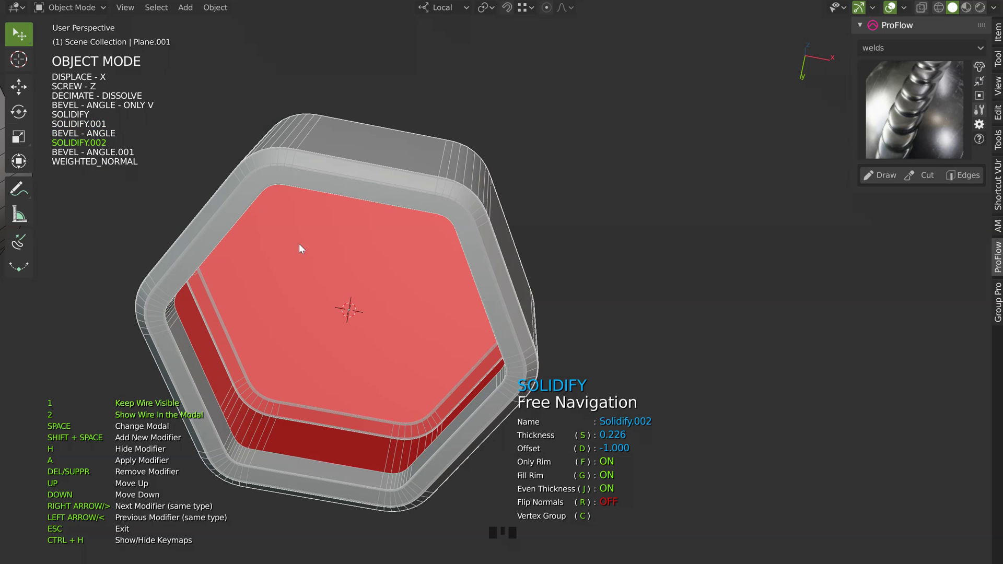
left_click_drag(297, 145, 460, 225)
left_click_drag(476, 201, 462, 180)
key("shift+q")
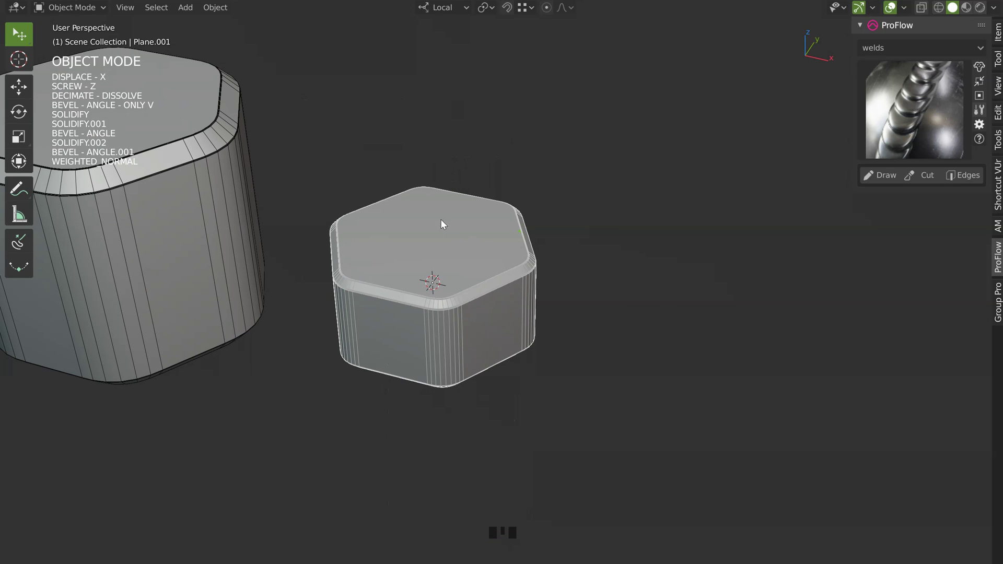
key("space")
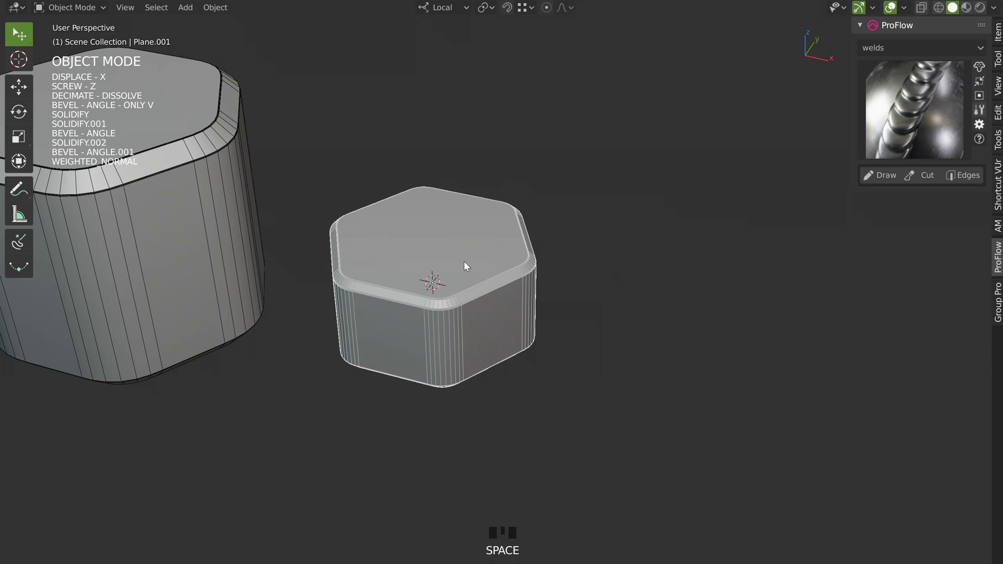
left_click_drag(341, 175, 357, 294)
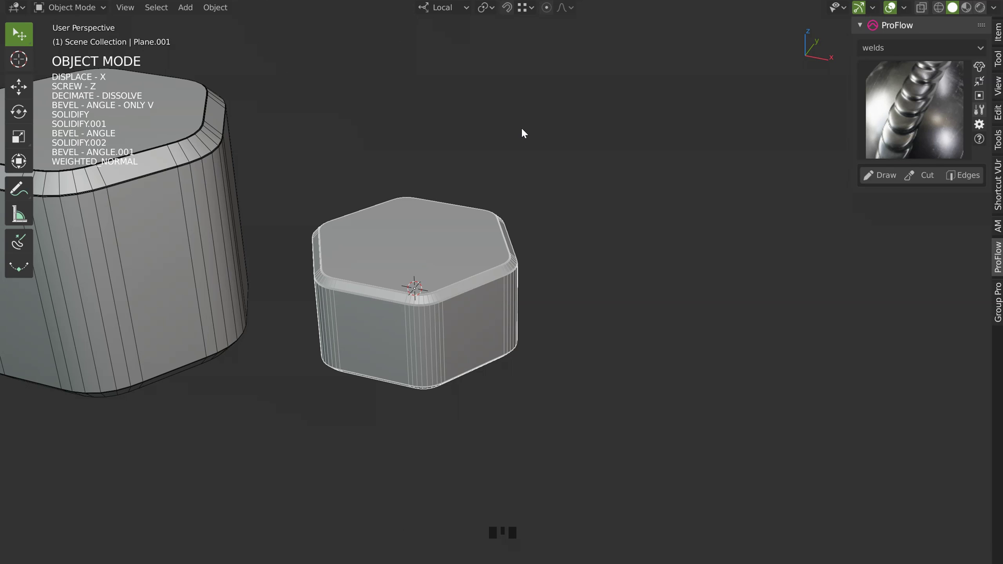
left_click_drag(441, 265, 471, 261)
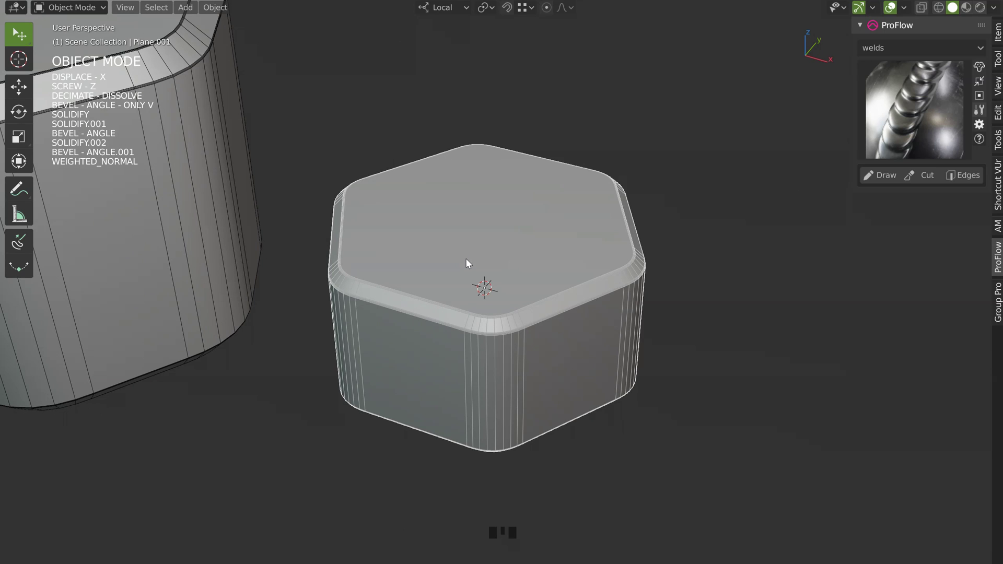